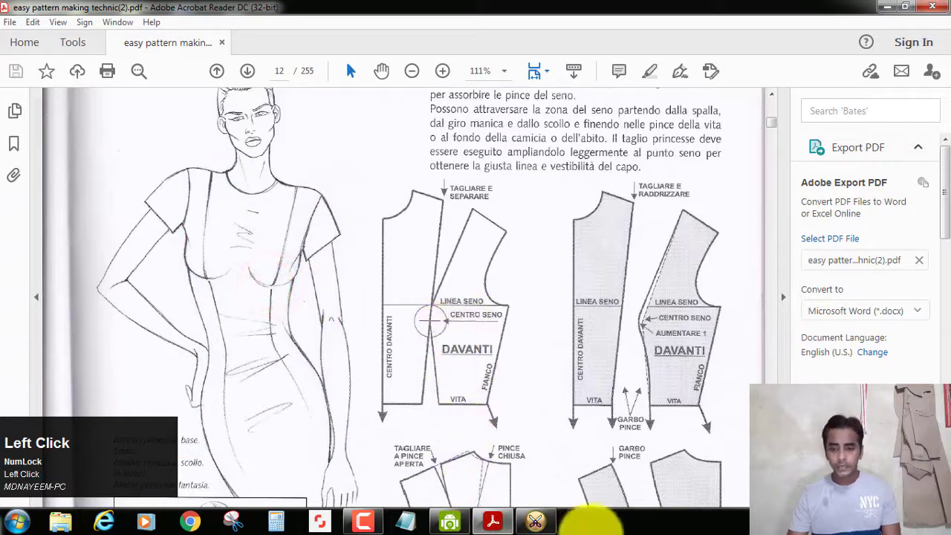
# Scroll through the pattern book's princess-line bodice diagrams on page 12 for reference
pyautogui.click(530, 511)
pyautogui.scroll(3)
pyautogui.moveTo(261, 192); pyautogui.dragTo(550, 311)
pyautogui.scroll(3)
# Select the front and back bodice pieces together and zoom to them for duplication
pyautogui.moveTo(531, 264); pyautogui.dragTo(631, 304)
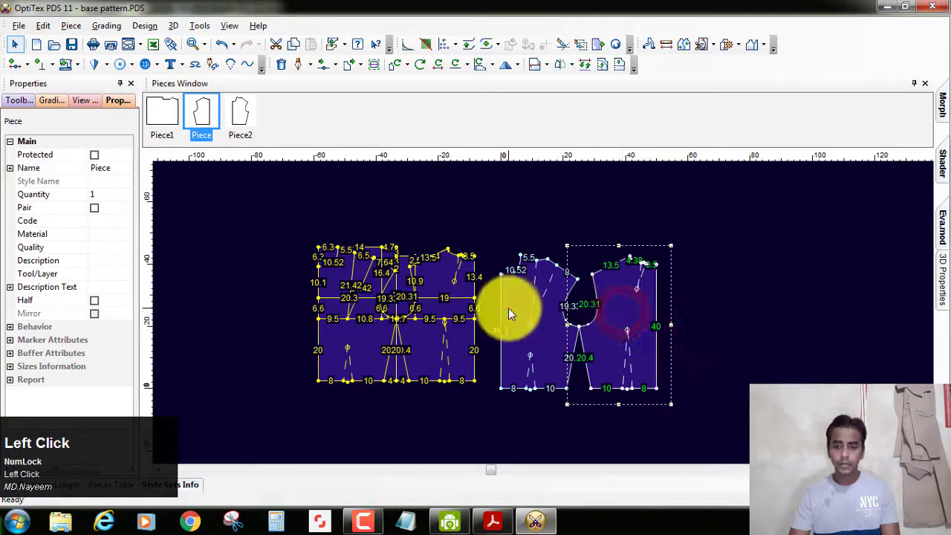
pyautogui.scroll(3)
pyautogui.scroll(-3)
pyautogui.scroll(-3)
pyautogui.scroll(3)
pyautogui.scroll(-3)
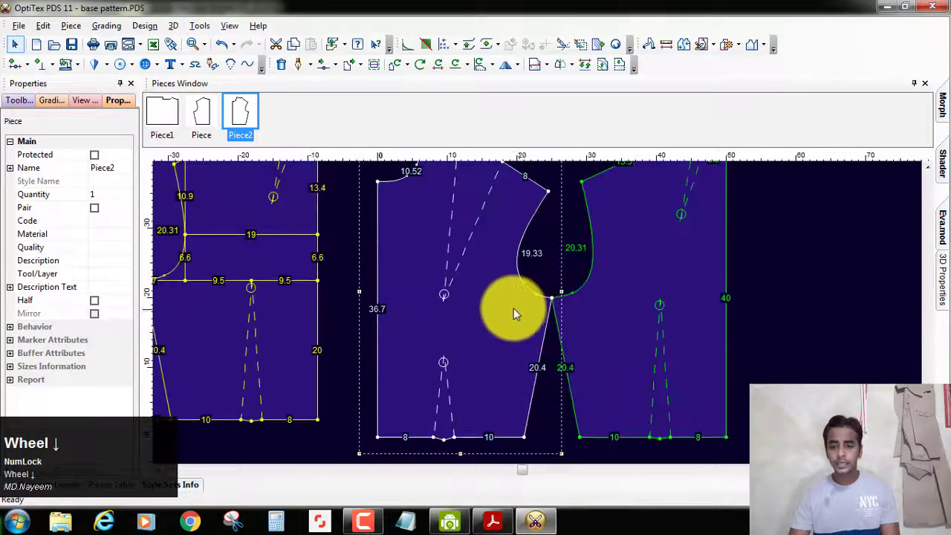
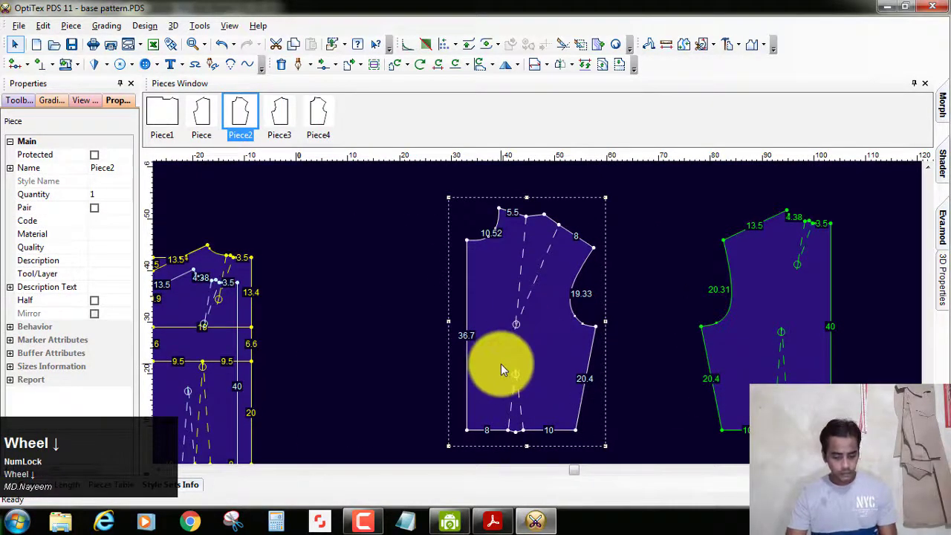
# Draft an internal line on the front bodice from the shoulder through the bust point and finish it
pyautogui.press('d')
pyautogui.scroll(-3)
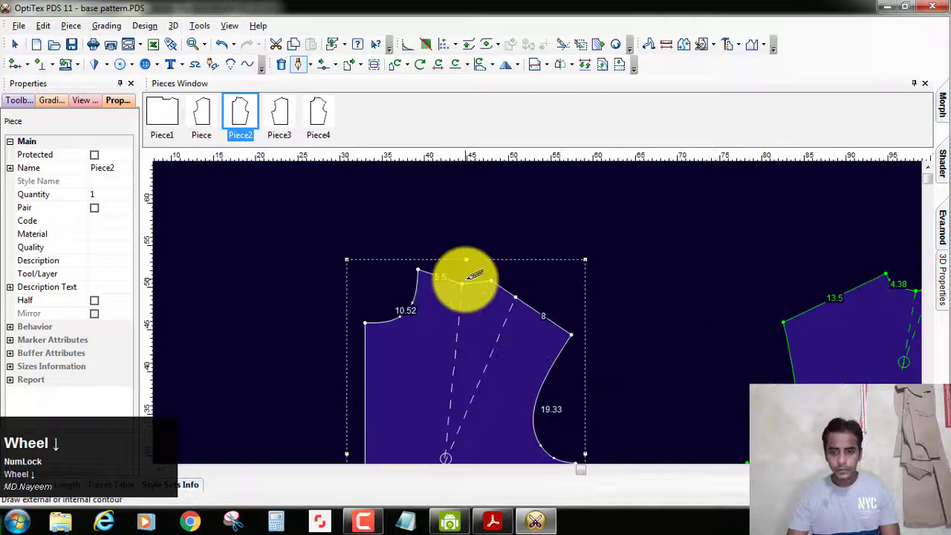
pyautogui.click(316, 100)
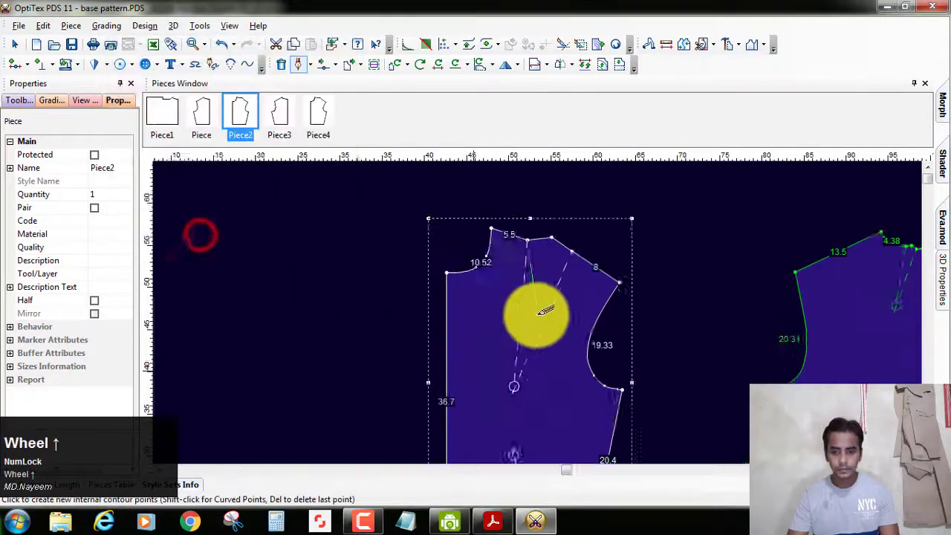
pyautogui.scroll(-3)
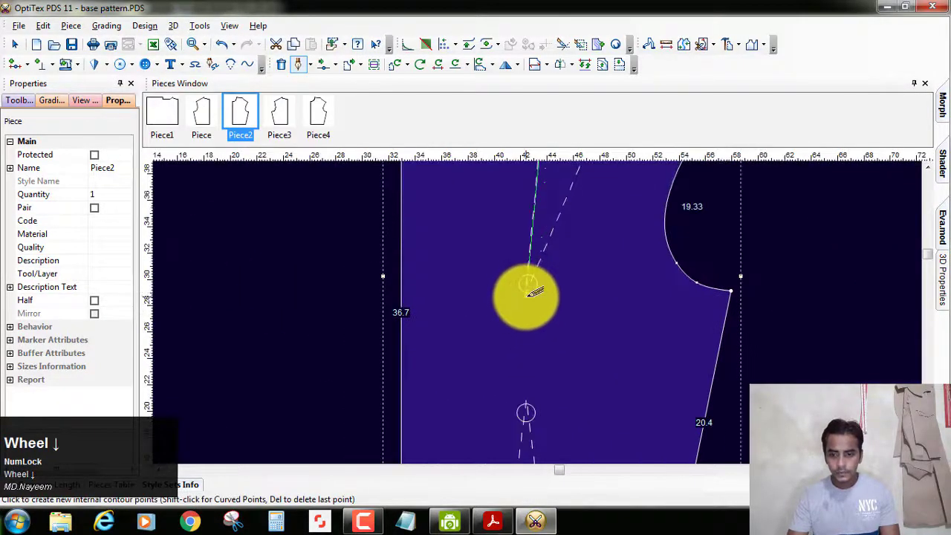
pyautogui.click(526, 303)
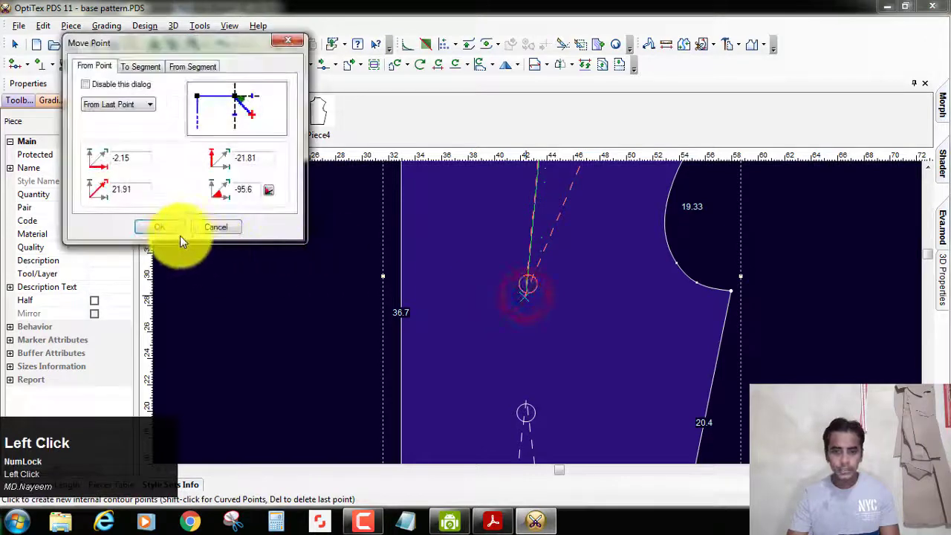
pyautogui.scroll(3)
pyautogui.scroll(-3)
pyautogui.click(589, 211)
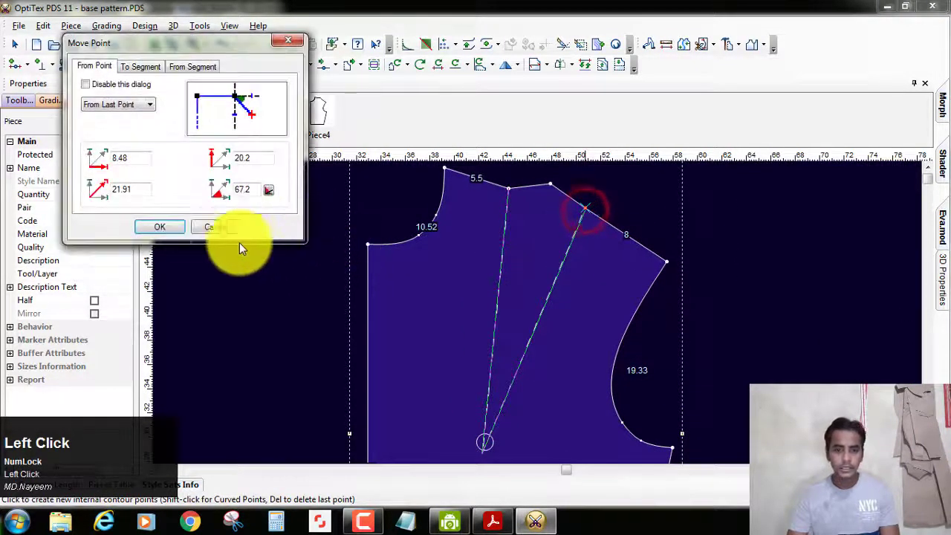
pyautogui.rightClick(675, 199)
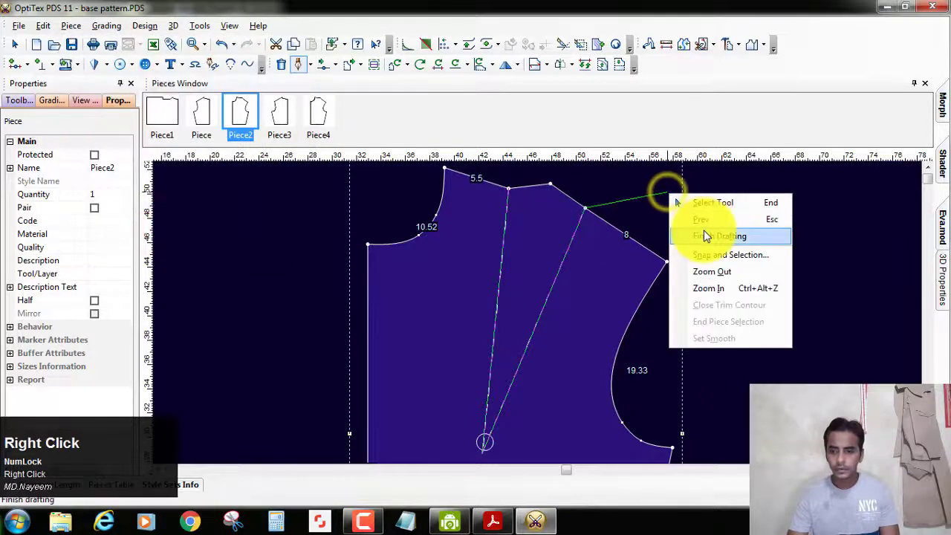
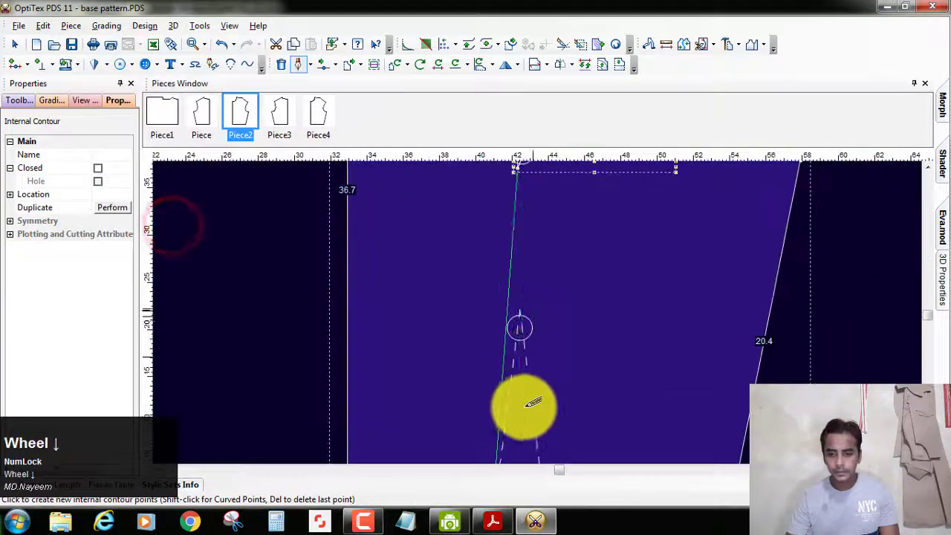
pyautogui.scroll(3)
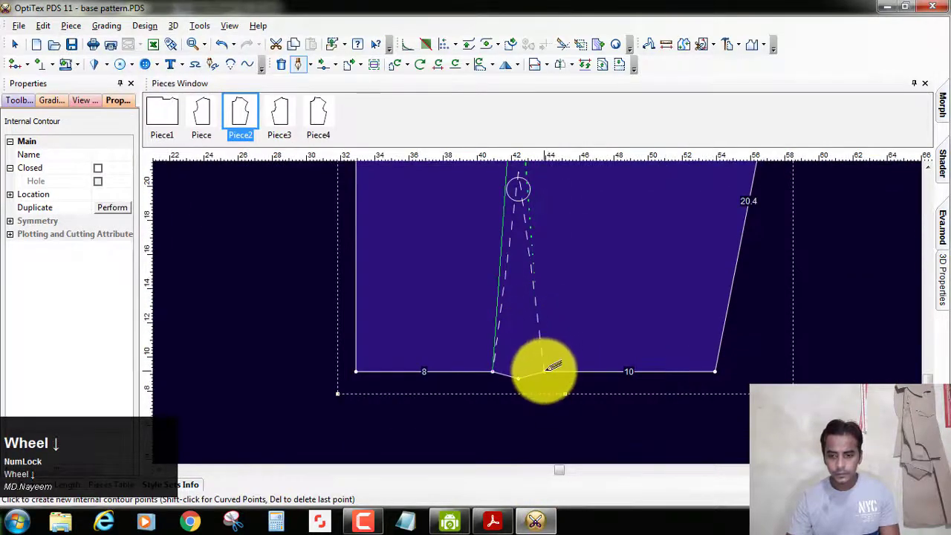
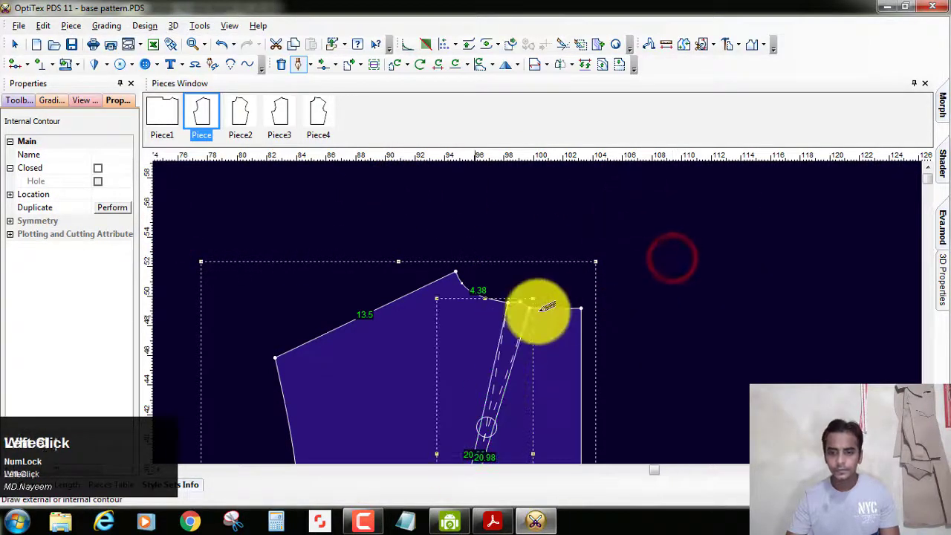
# Finish drafting the first back princess line from the shoulder through the dart
pyautogui.scroll(3)
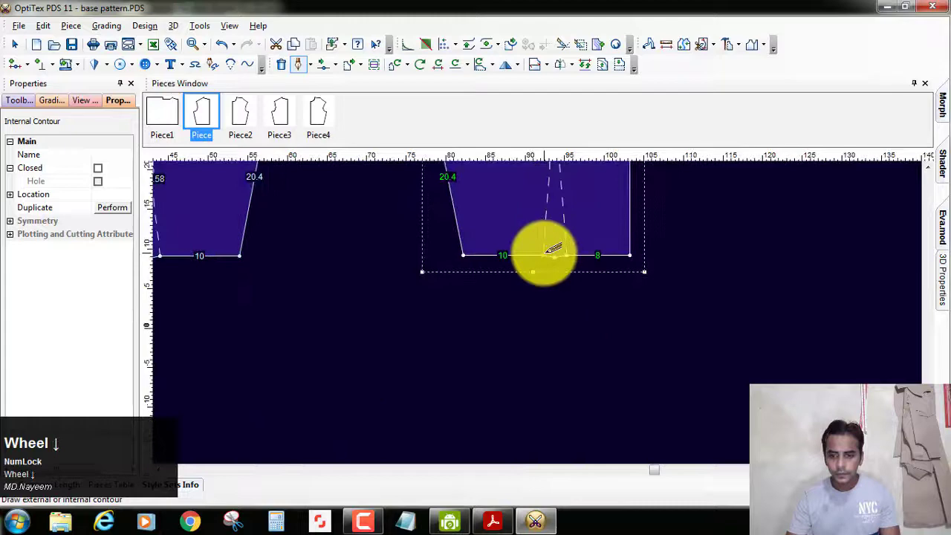
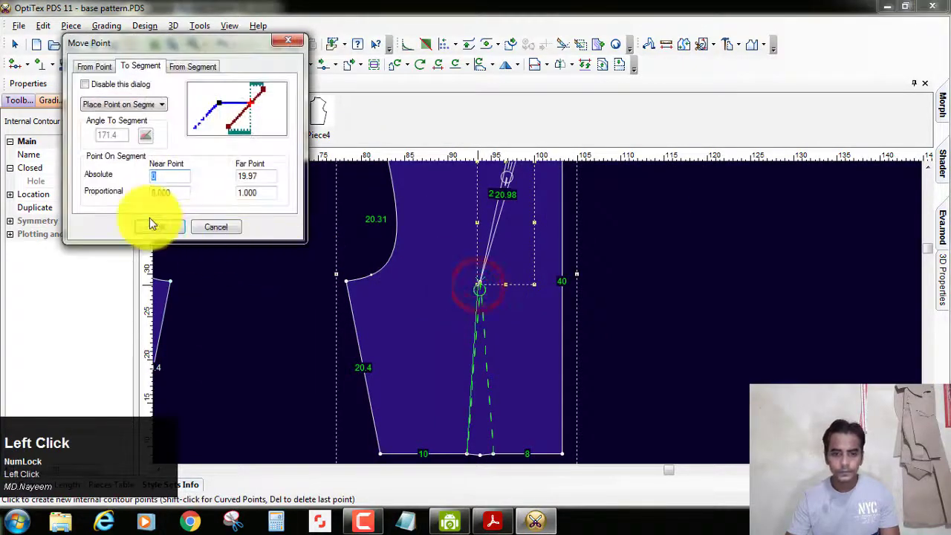
pyautogui.scroll(3)
pyautogui.scroll(-3)
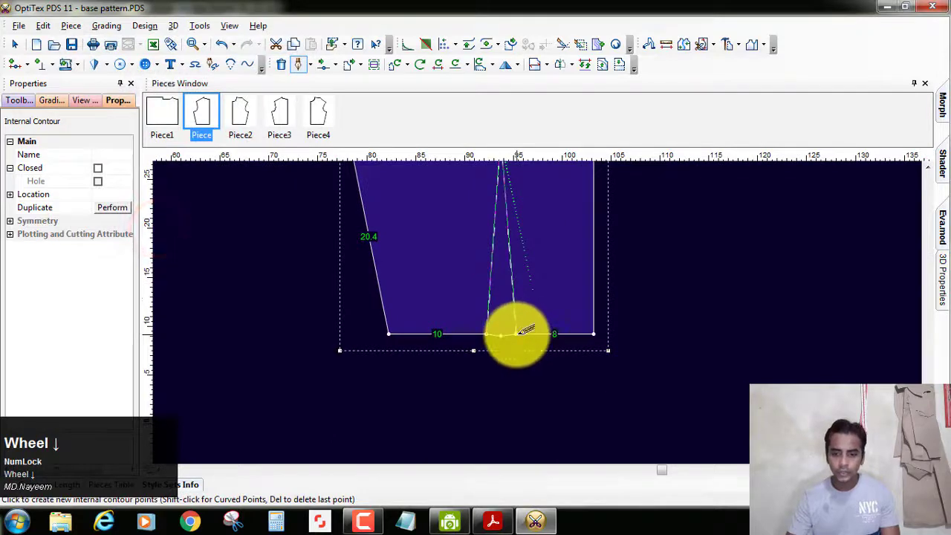
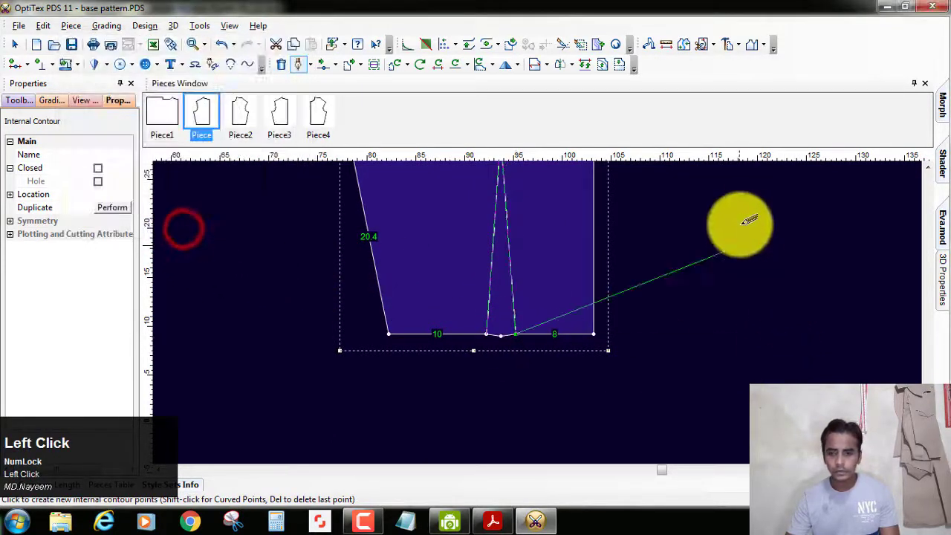
pyautogui.rightClick(749, 209)
pyautogui.click(788, 229)
# Finish drafting the second back princess line and return to selection
pyautogui.scroll(3)
pyautogui.scroll(-3)
pyautogui.scroll(3)
pyautogui.scroll(-3)
pyautogui.scroll(3)
pyautogui.scroll(-3)
pyautogui.rightClick(684, 224)
pyautogui.click(730, 238)
pyautogui.scroll(3)
pyautogui.scroll(-3)
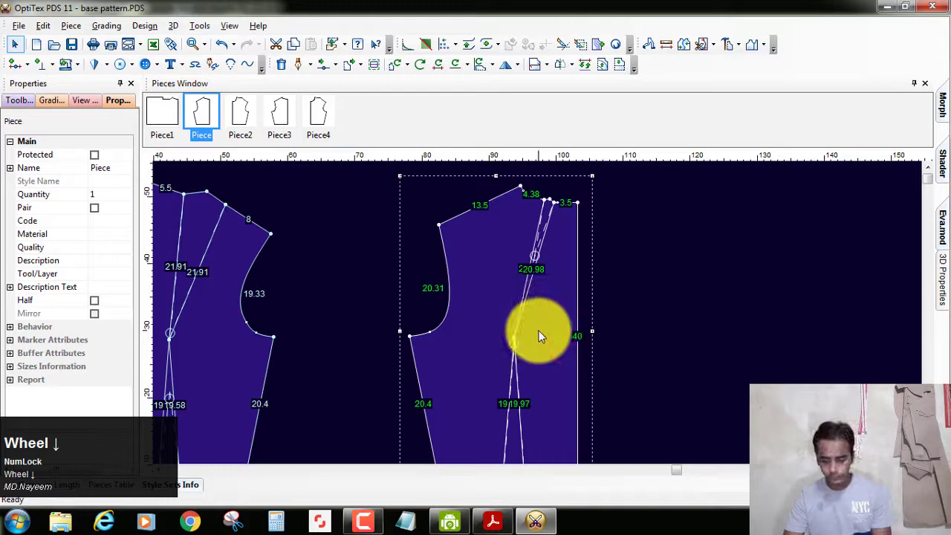
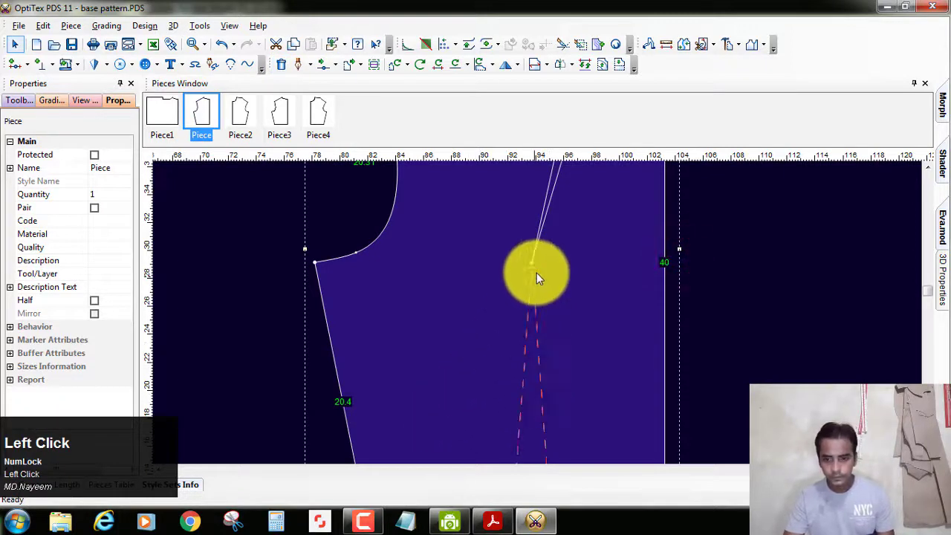
# Select the back bodice waist dart and remove the old dashed darts from both bodices
pyautogui.doubleClick(539, 261)
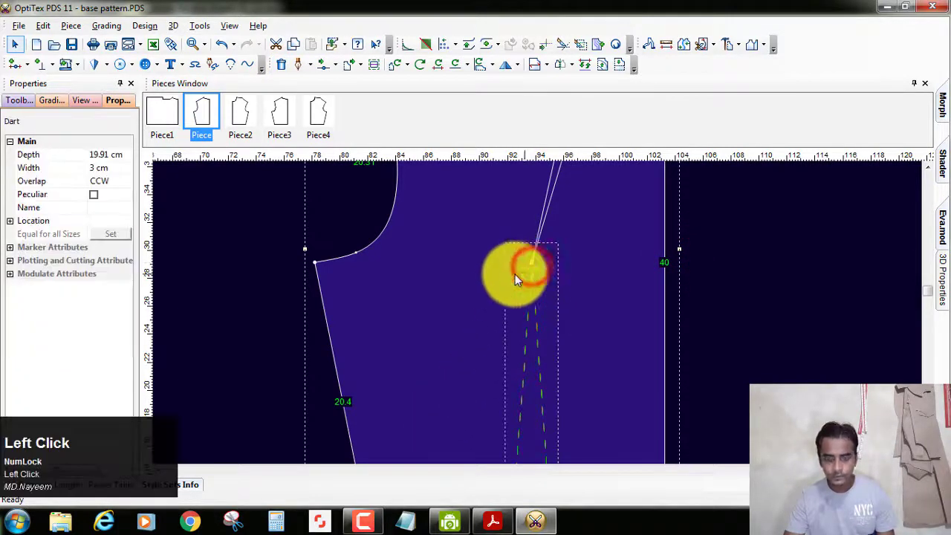
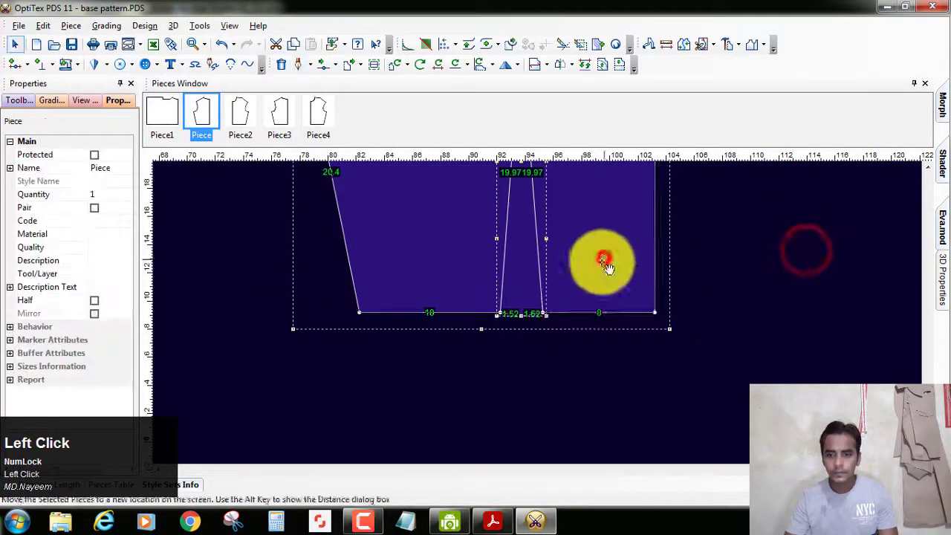
pyautogui.scroll(-3)
pyautogui.scroll(3)
pyautogui.scroll(3)
pyautogui.scroll(-3)
pyautogui.scroll(3)
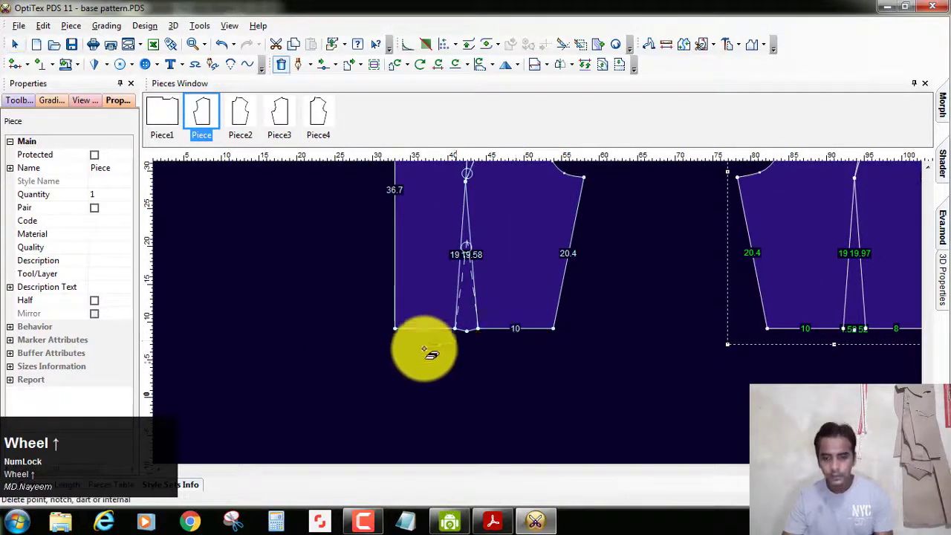
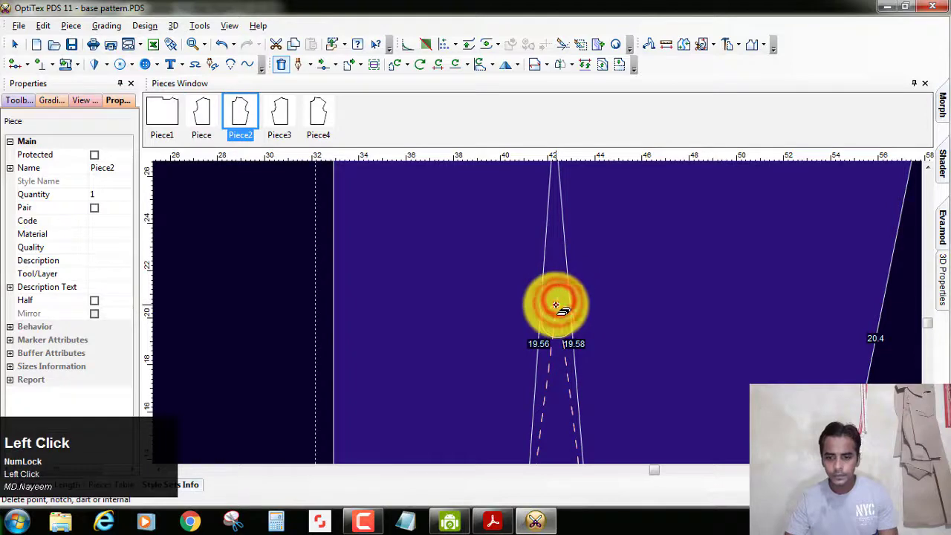
pyautogui.scroll(3)
pyautogui.scroll(-3)
pyautogui.scroll(3)
pyautogui.scroll(-3)
pyautogui.scroll(3)
pyautogui.scroll(-3)
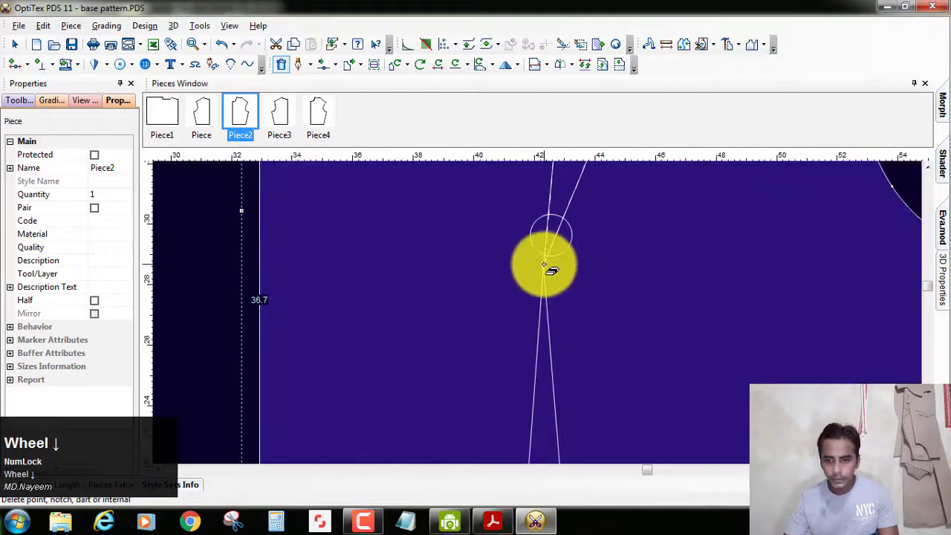
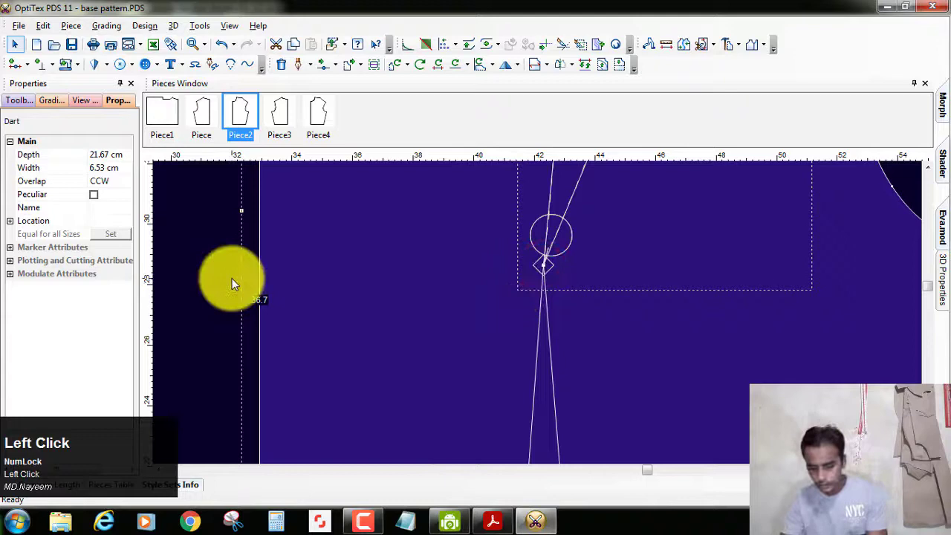
# Select the bodice copies Piece3 and Piece4 on the workspace
pyautogui.scroll(3)
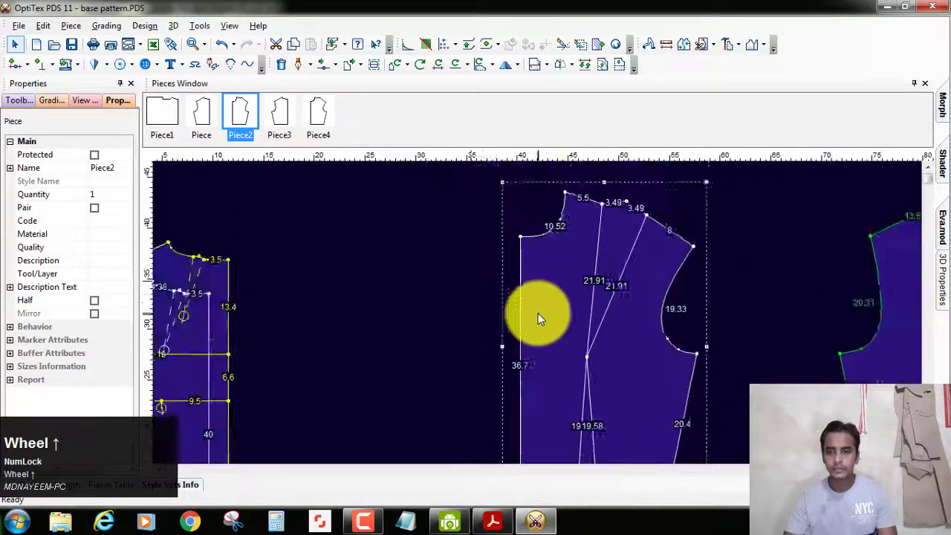
pyautogui.scroll(-3)
pyautogui.scroll(3)
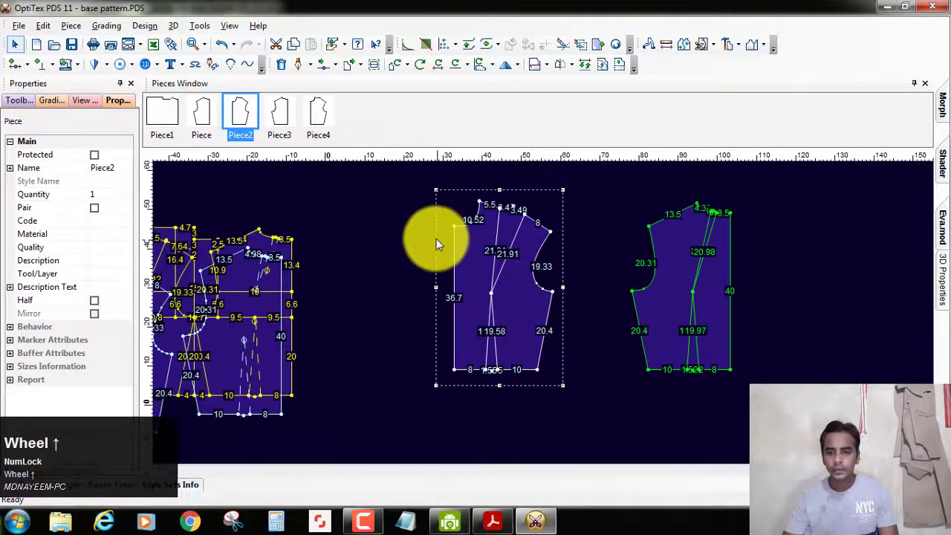
pyautogui.click(649, 312)
pyautogui.moveTo(639, 313); pyautogui.dragTo(544, 325)
pyautogui.scroll(3)
pyautogui.scroll(-3)
pyautogui.scroll(3)
pyautogui.scroll(-3)
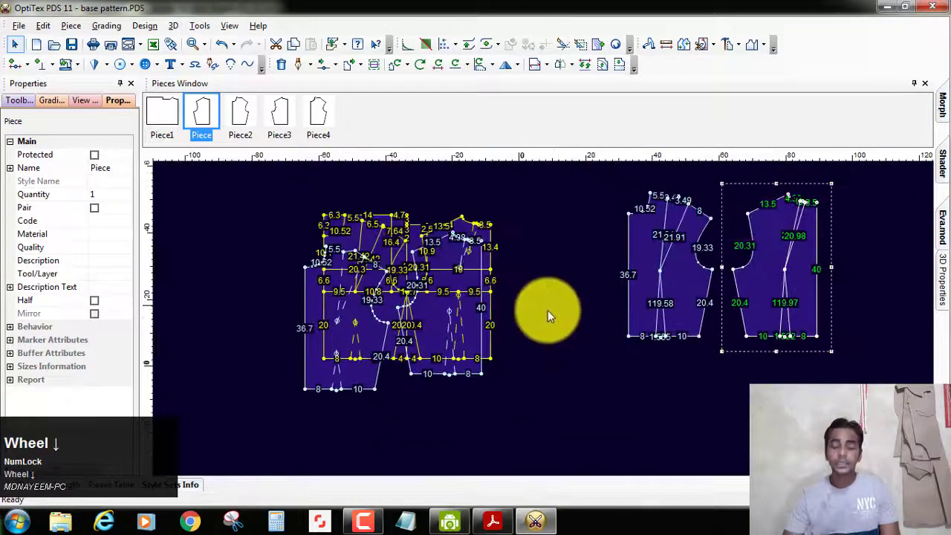
# Drag the two bodice copies off the drafted block to its left side
pyautogui.moveTo(411, 371); pyautogui.dragTo(548, 315)
pyautogui.scroll(3)
pyautogui.scroll(-3)
pyautogui.scroll(3)
pyautogui.scroll(-3)
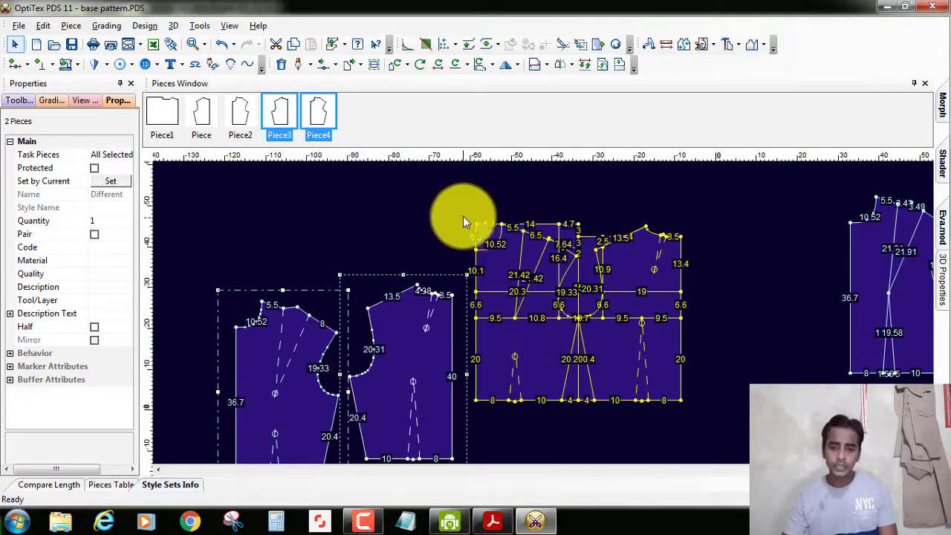
pyautogui.moveTo(468, 210); pyautogui.dragTo(544, 310)
pyautogui.scroll(3)
pyautogui.scroll(-3)
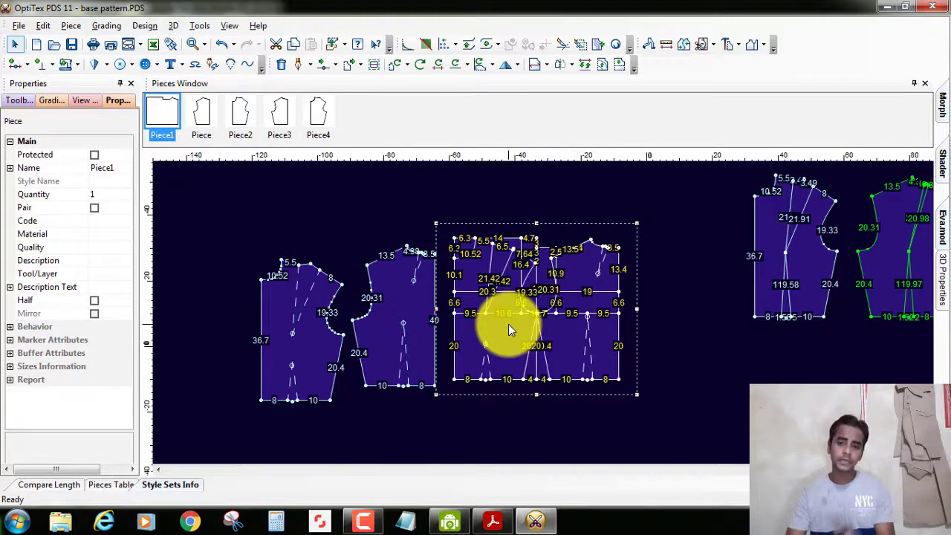
pyautogui.scroll(3)
pyautogui.scroll(-3)
pyautogui.scroll(-3)
pyautogui.scroll(3)
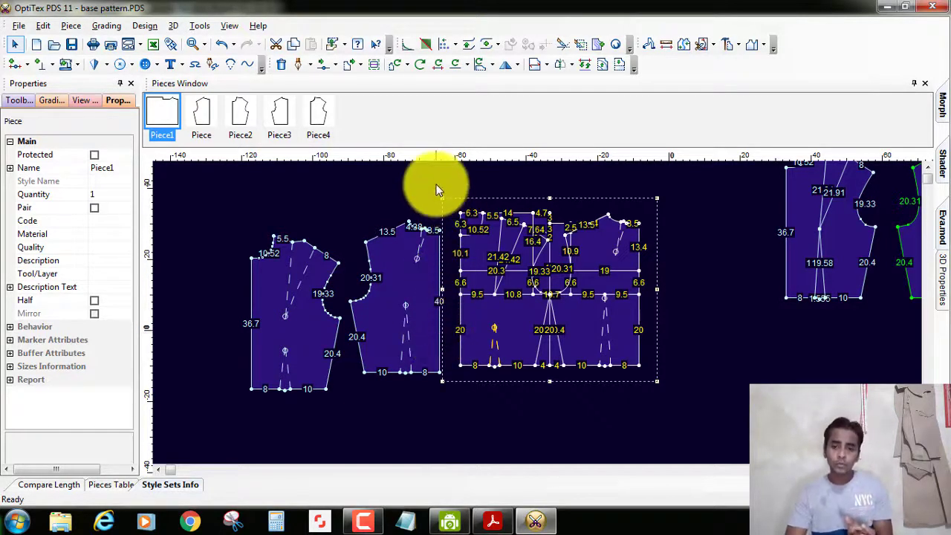
pyautogui.moveTo(465, 205); pyautogui.dragTo(601, 308)
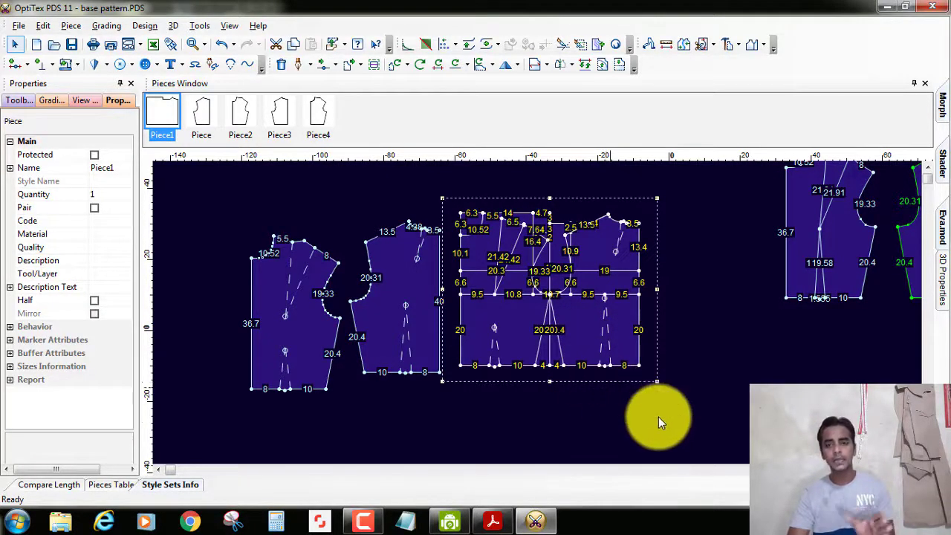
pyautogui.scroll(3)
pyautogui.scroll(-3)
pyautogui.scroll(3)
# Minimize Acrobat Reader, bring OptiTex back up and zoom out to all pieces
pyautogui.moveTo(500, 314); pyautogui.dragTo(897, 9)
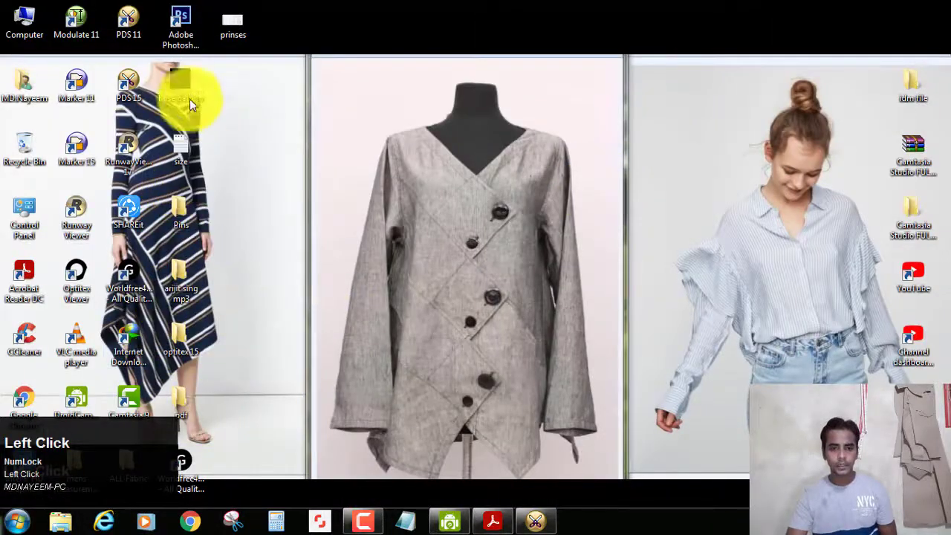
pyautogui.moveTo(232, 110); pyautogui.dragTo(512, 492)
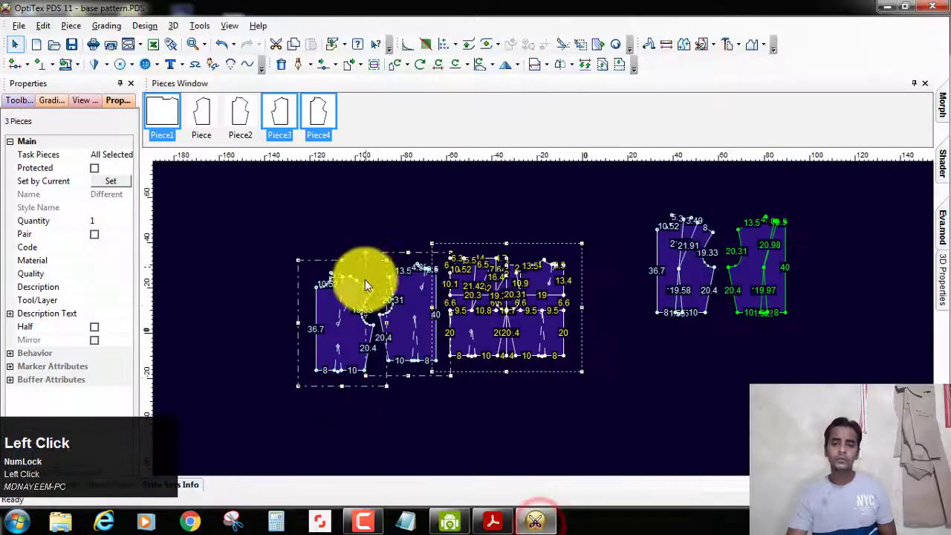
pyautogui.scroll(-3)
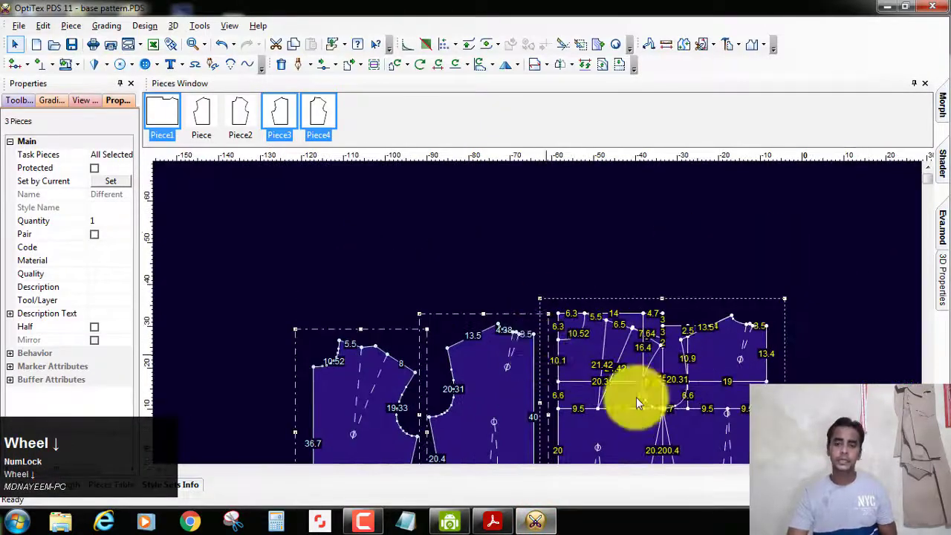
pyautogui.scroll(3)
pyautogui.scroll(-3)
pyautogui.moveTo(587, 200); pyautogui.dragTo(631, 341)
pyautogui.click(629, 330)
pyautogui.scroll(-3)
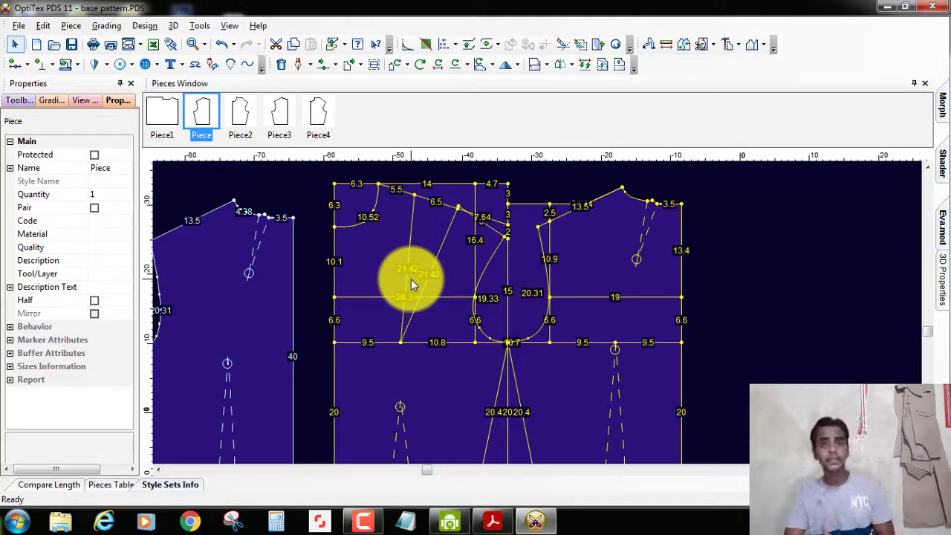
pyautogui.scroll(3)
pyautogui.scroll(-3)
pyautogui.scroll(3)
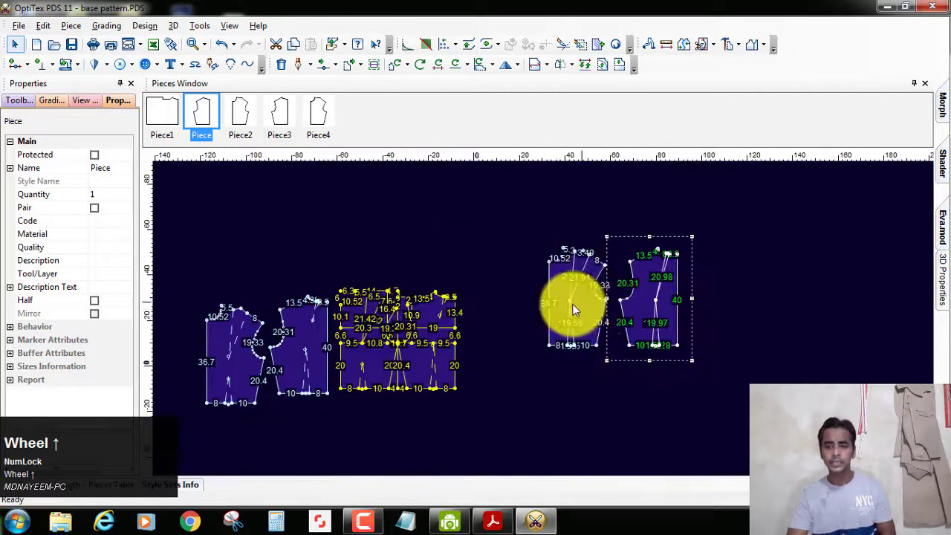
pyautogui.scroll(-3)
pyautogui.moveTo(505, 241); pyautogui.dragTo(634, 395)
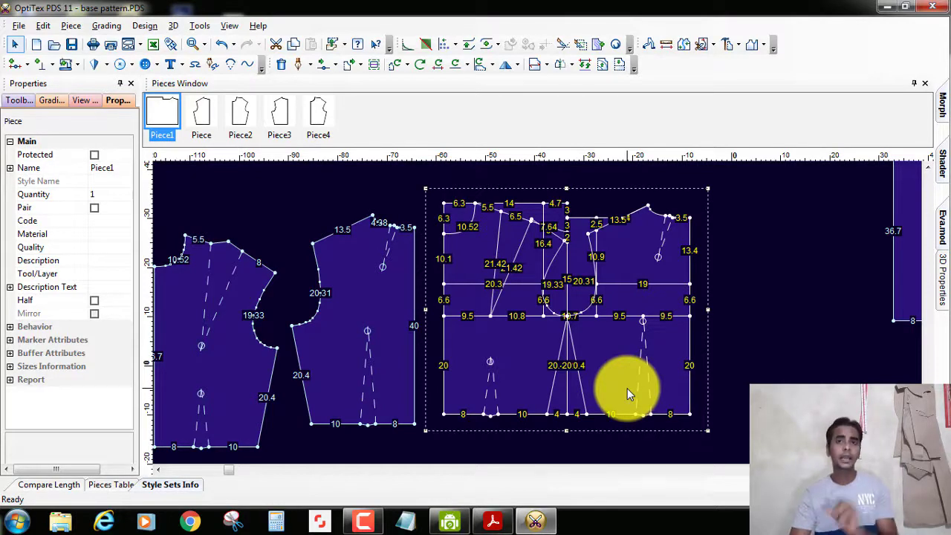
pyautogui.scroll(3)
pyautogui.scroll(3)
pyautogui.scroll(-3)
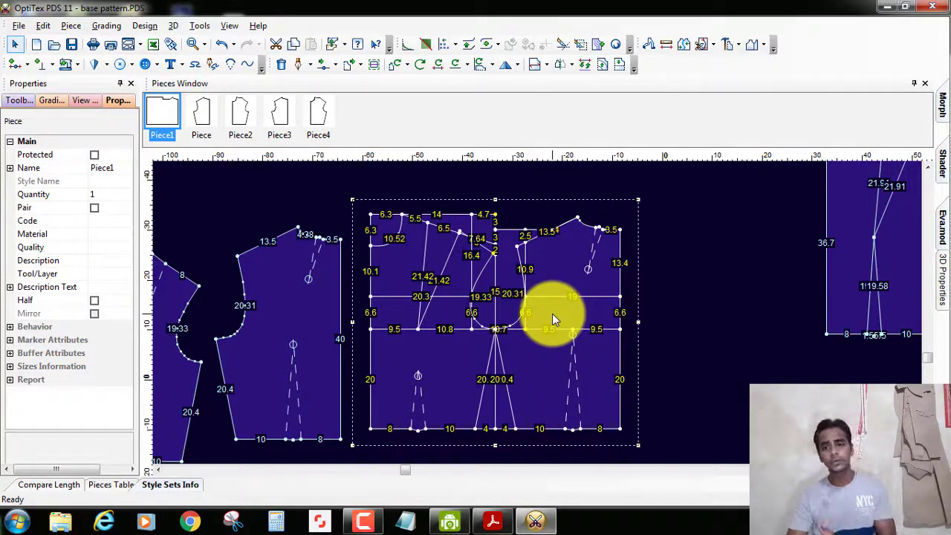
pyautogui.scroll(3)
pyautogui.scroll(-3)
pyautogui.scroll(3)
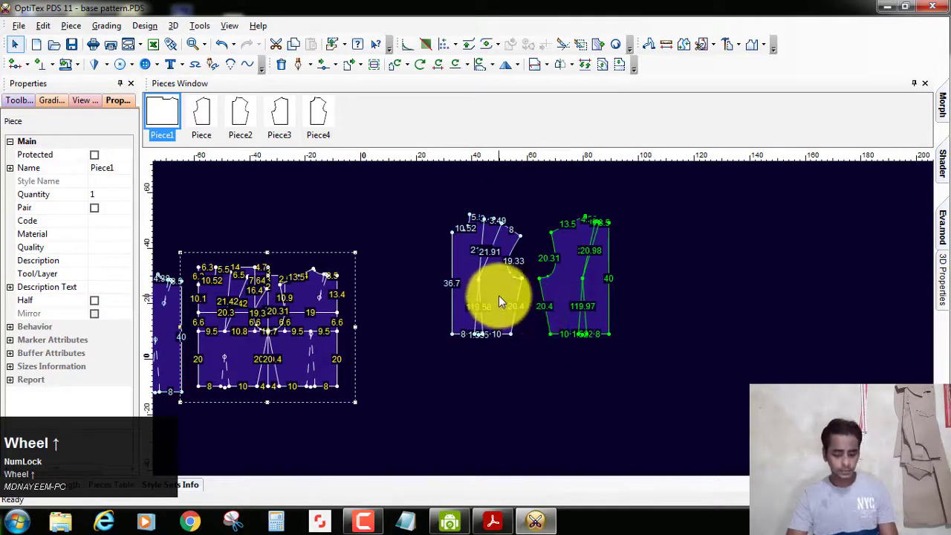
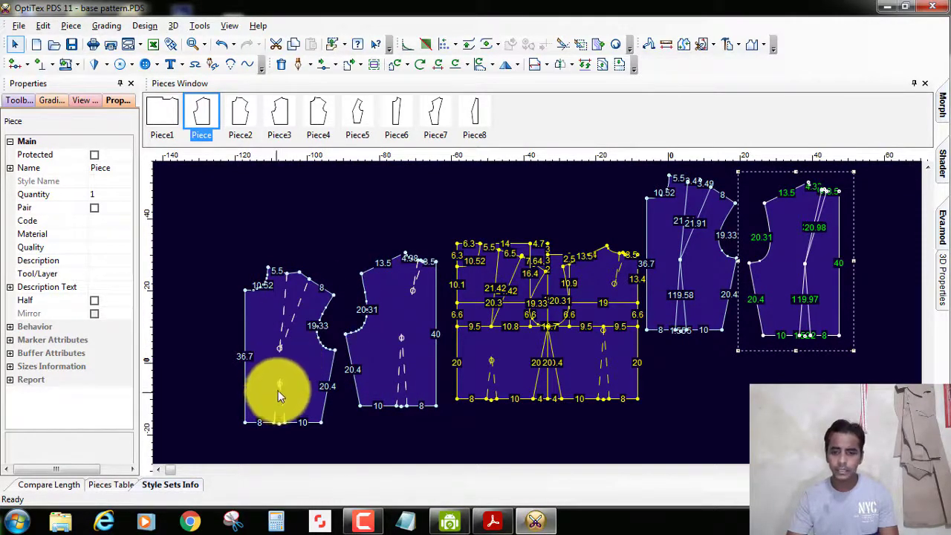
# Select the uncut front bodice piece and pan over the four split princess panels
pyautogui.scroll(3)
pyautogui.scroll(3)
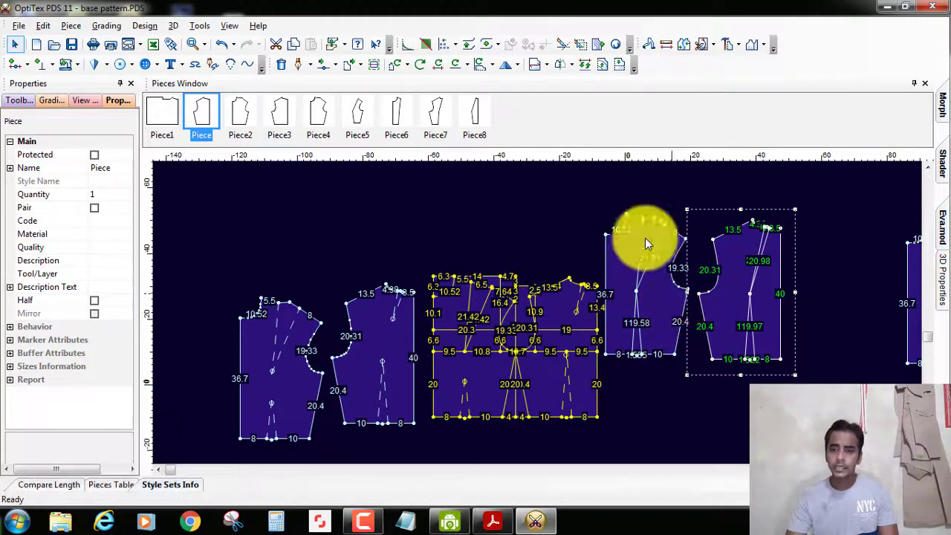
pyautogui.click(700, 243)
pyautogui.scroll(3)
pyautogui.scroll(-3)
pyautogui.scroll(3)
pyautogui.scroll(-3)
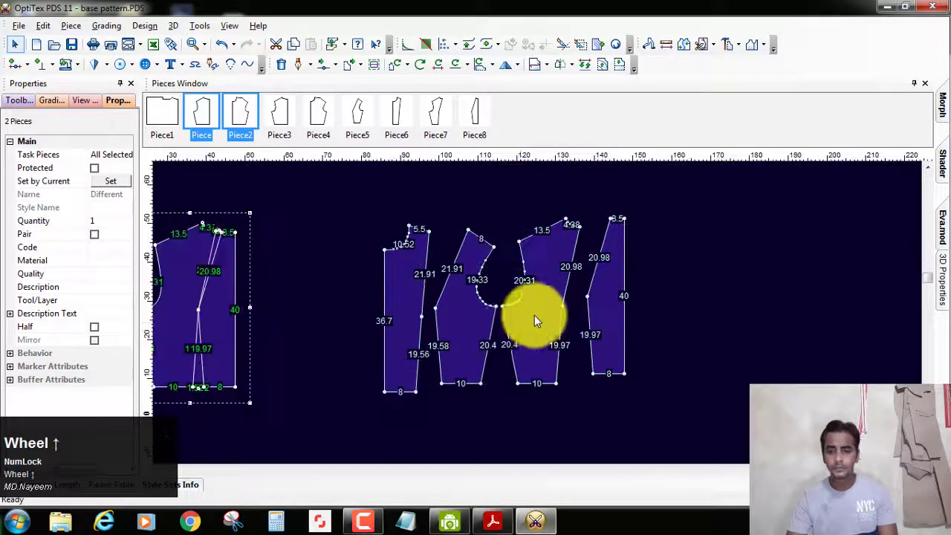
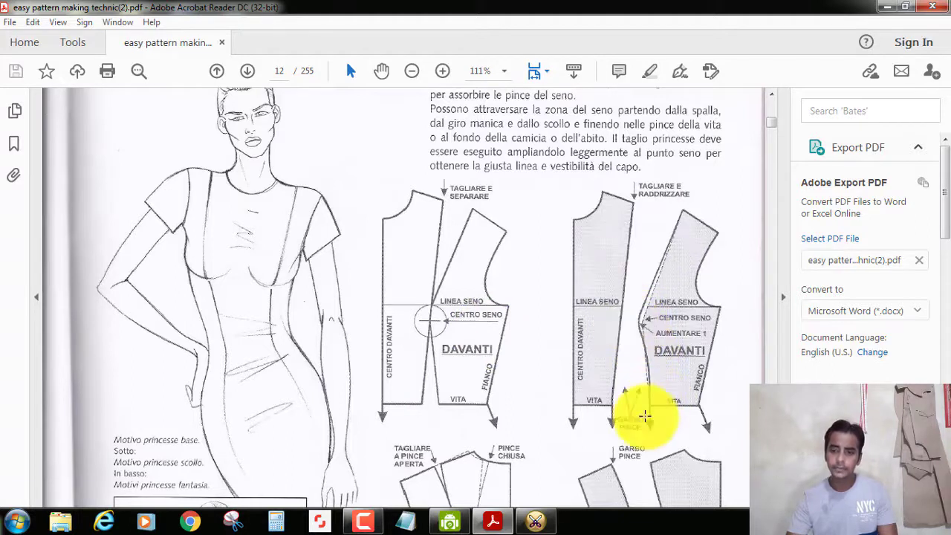
# Scroll the book page from the Davanti diagrams down to the Dietro back diagrams
pyautogui.scroll(-3)
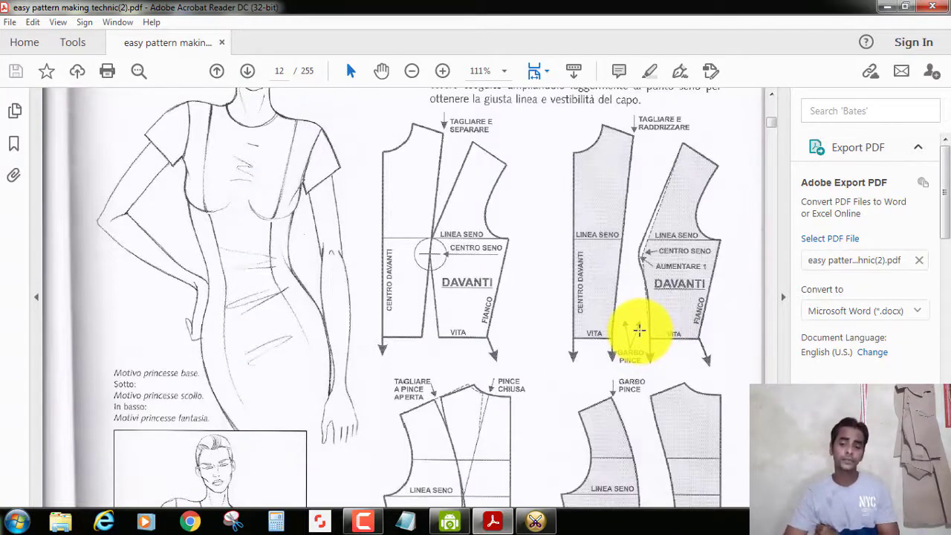
pyautogui.scroll(-3)
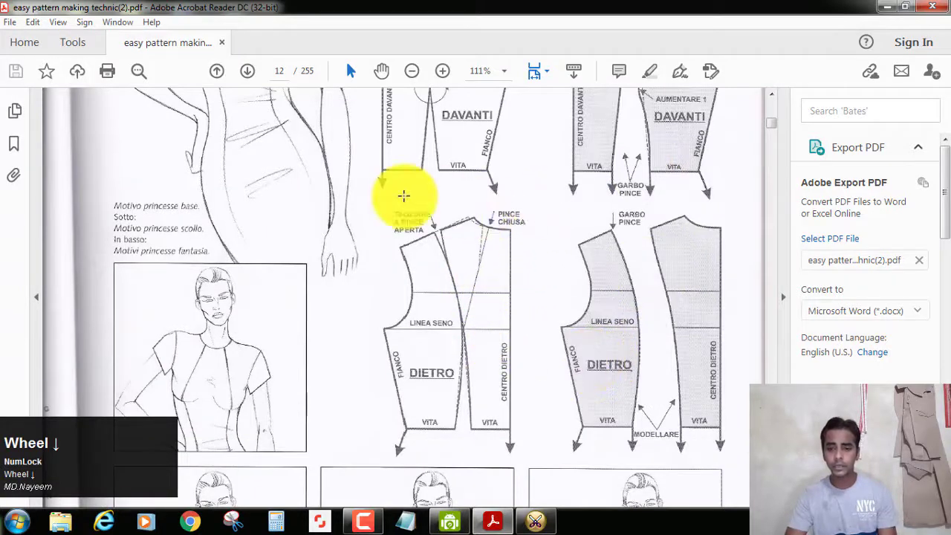
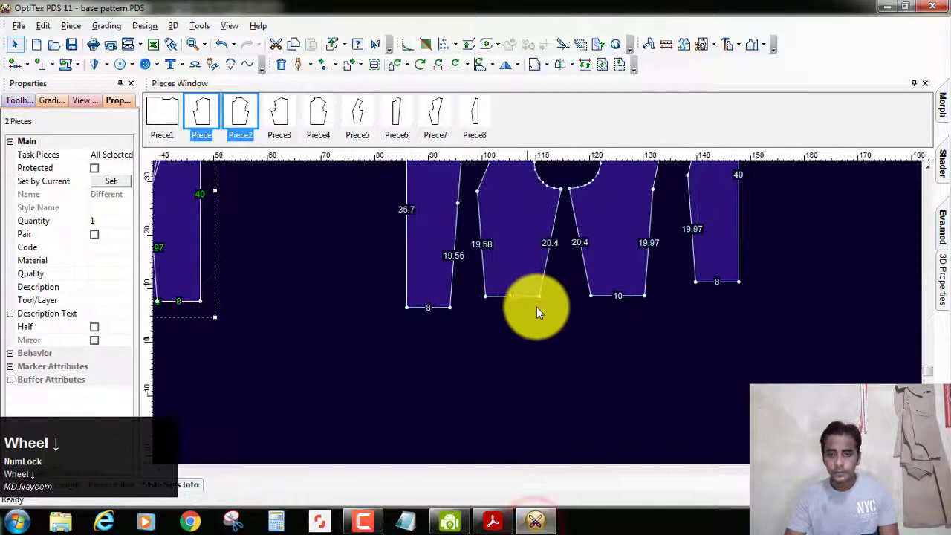
# Select the side panel Piece5 among the split panels
pyautogui.scroll(3)
pyautogui.scroll(-3)
pyautogui.scroll(3)
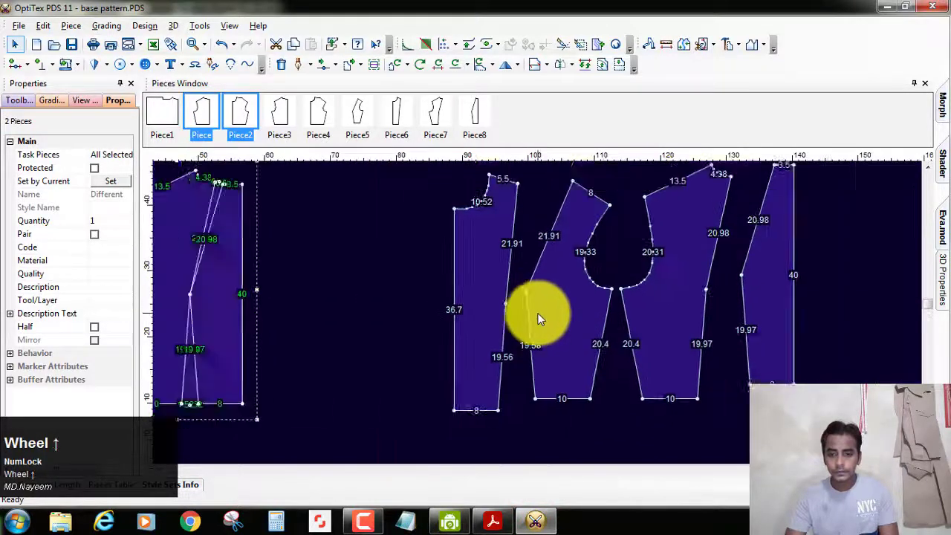
pyautogui.moveTo(557, 296); pyautogui.dragTo(540, 314)
pyautogui.scroll(3)
pyautogui.scroll(-3)
pyautogui.scroll(3)
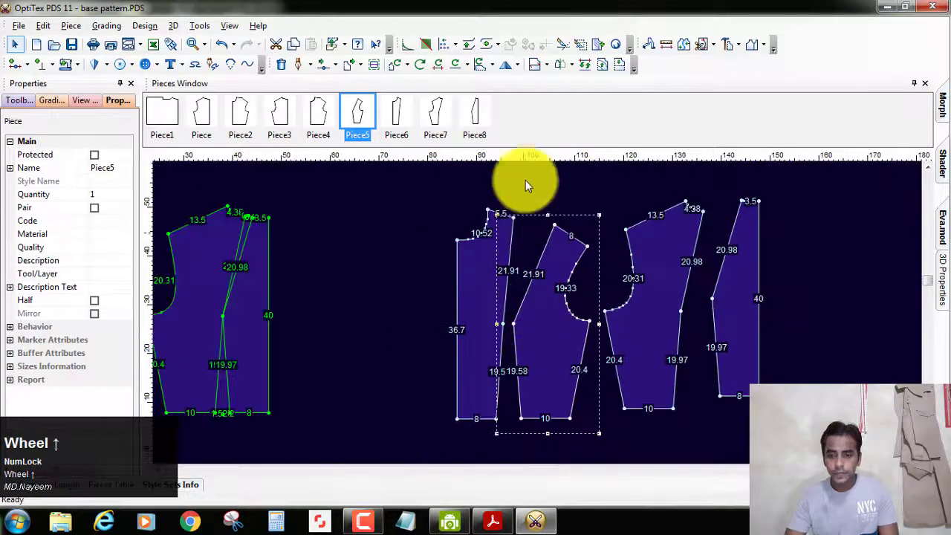
# Place a horizontal guide line across the panels and confirm its Guide Line Properties
pyautogui.moveTo(534, 166); pyautogui.dragTo(325, 378)
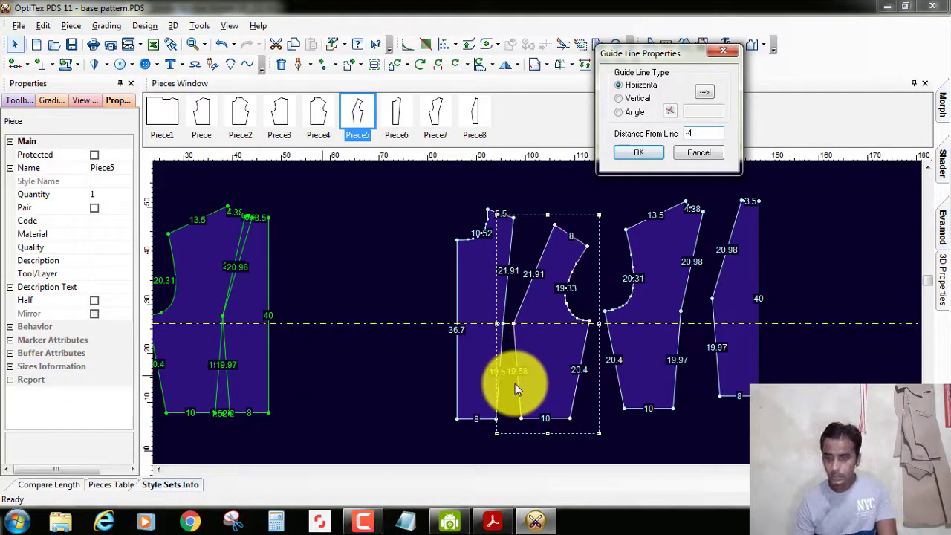
pyautogui.click(641, 157)
pyautogui.scroll(-3)
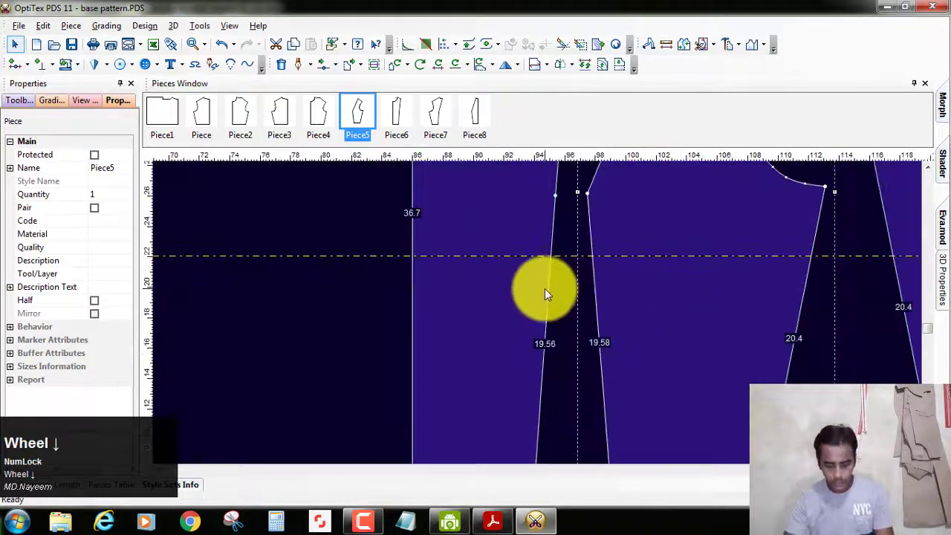
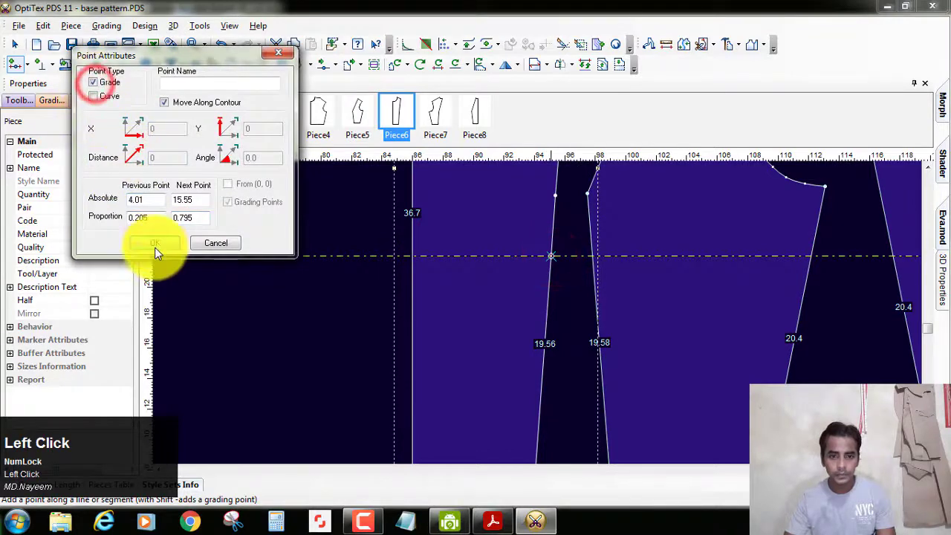
# Add a Grade point where the horizontal guide crosses the panel seam via Point Attributes
pyautogui.rightClick(259, 207)
pyautogui.click(278, 217)
pyautogui.scroll(3)
pyautogui.scroll(-3)
pyautogui.scroll(-3)
# Lay a vertical guide through the dart of the draft
pyautogui.scroll(3)
pyautogui.scroll(-3)
pyautogui.scroll(-3)
pyautogui.scroll(3)
pyautogui.scroll(3)
pyautogui.scroll(-3)
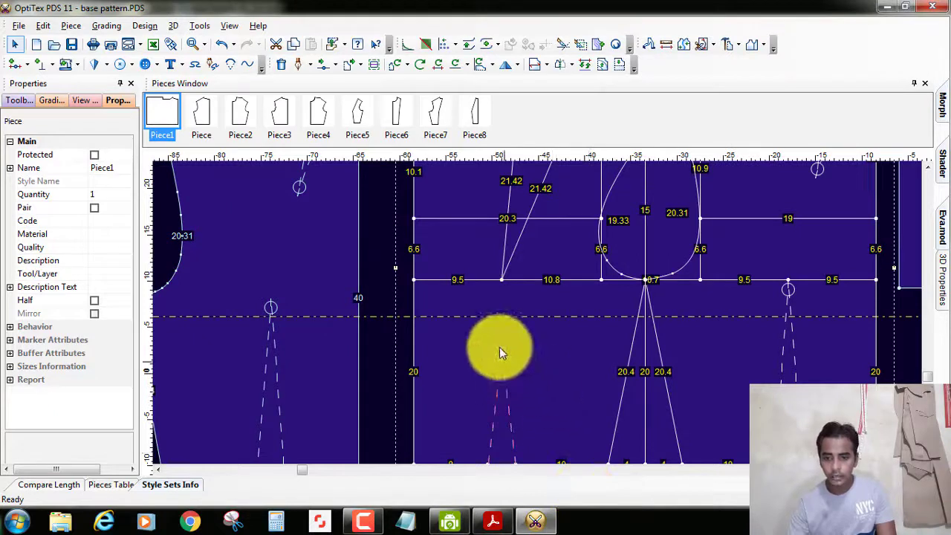
pyautogui.moveTo(528, 339); pyautogui.dragTo(525, 341)
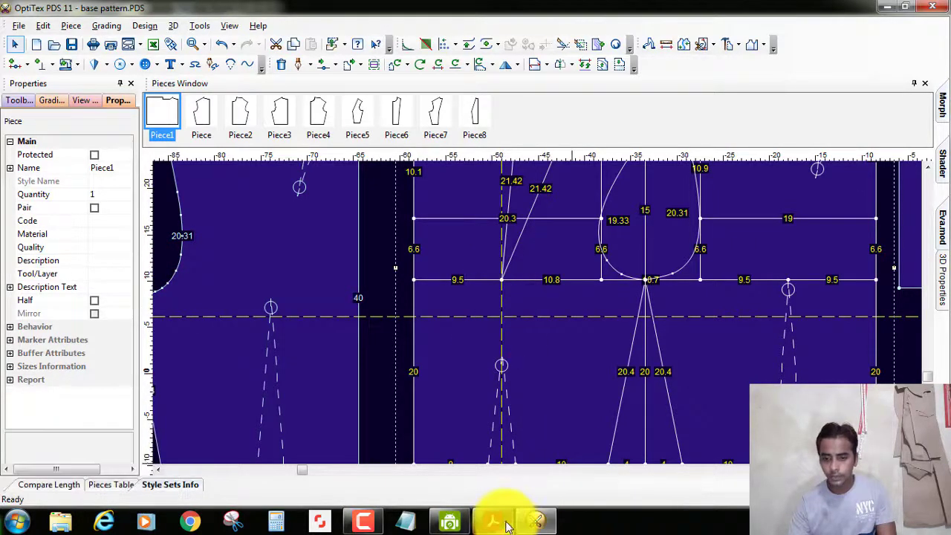
pyautogui.click(512, 519)
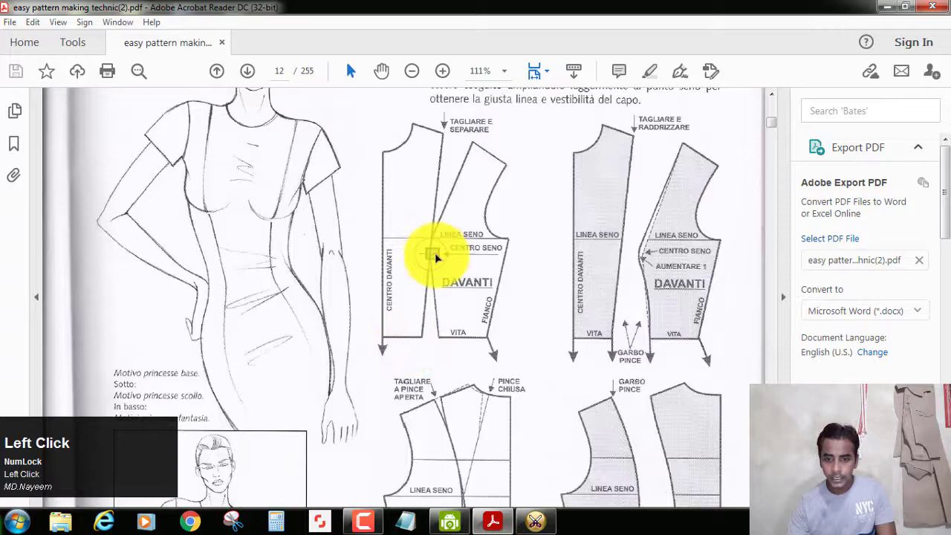
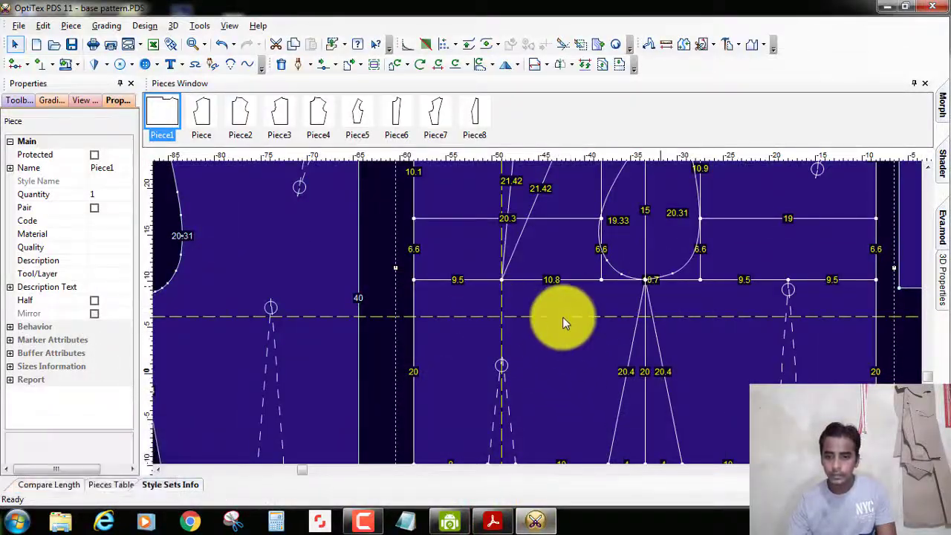
pyautogui.scroll(-3)
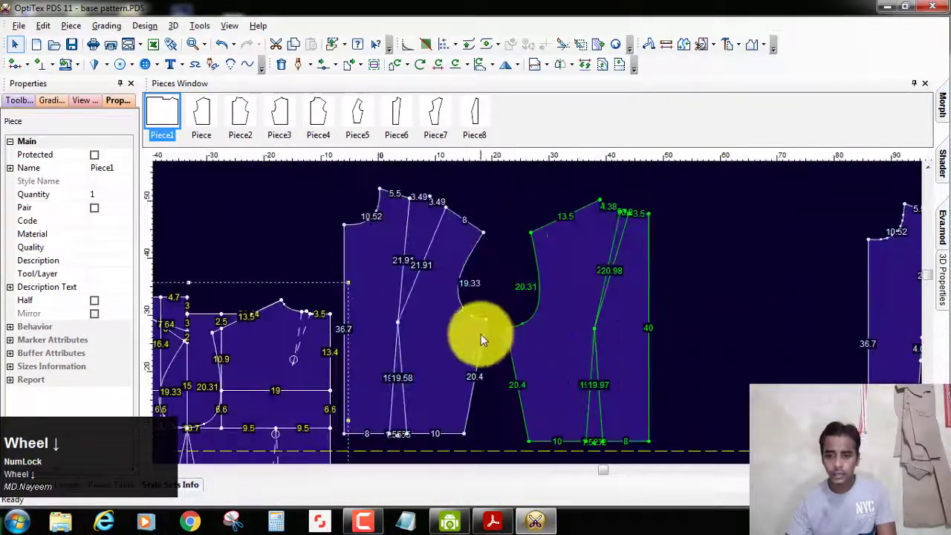
pyautogui.scroll(-3)
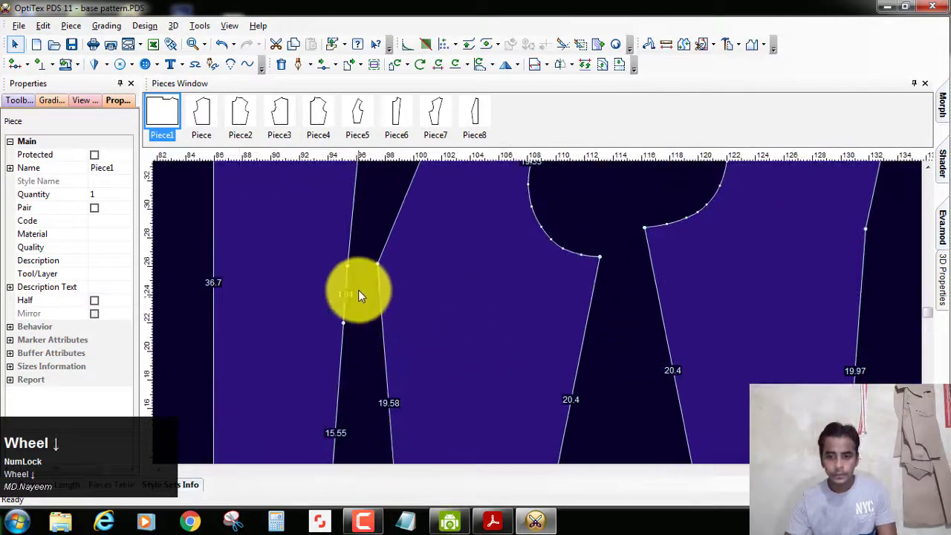
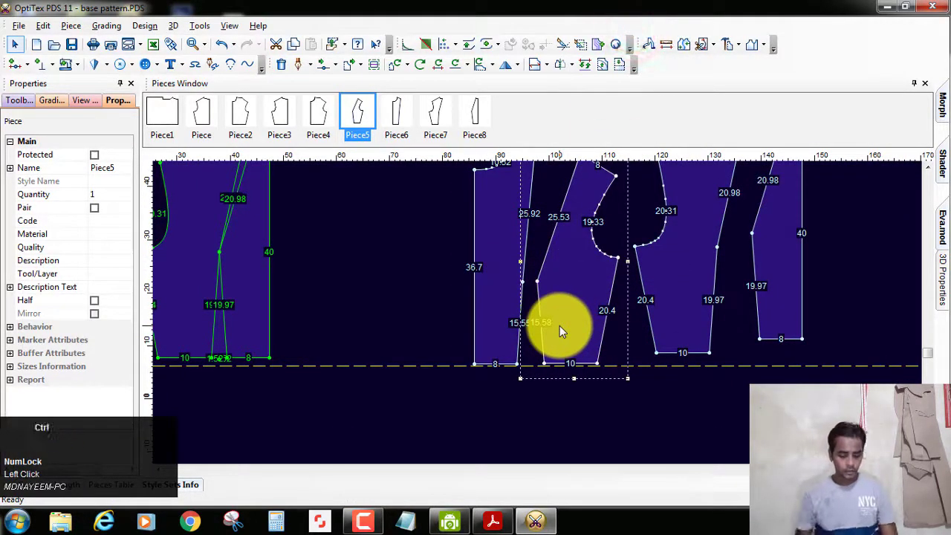
# Zoom in on the side-front panel's straight princess seam
pyautogui.press('ctrl+alt+g')
pyautogui.scroll(3)
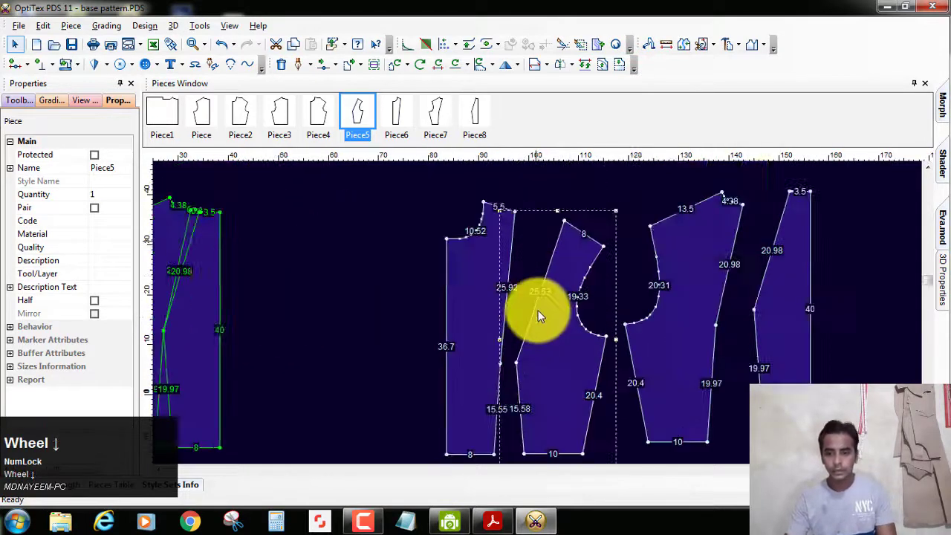
pyautogui.scroll(3)
pyautogui.scroll(-3)
pyautogui.scroll(3)
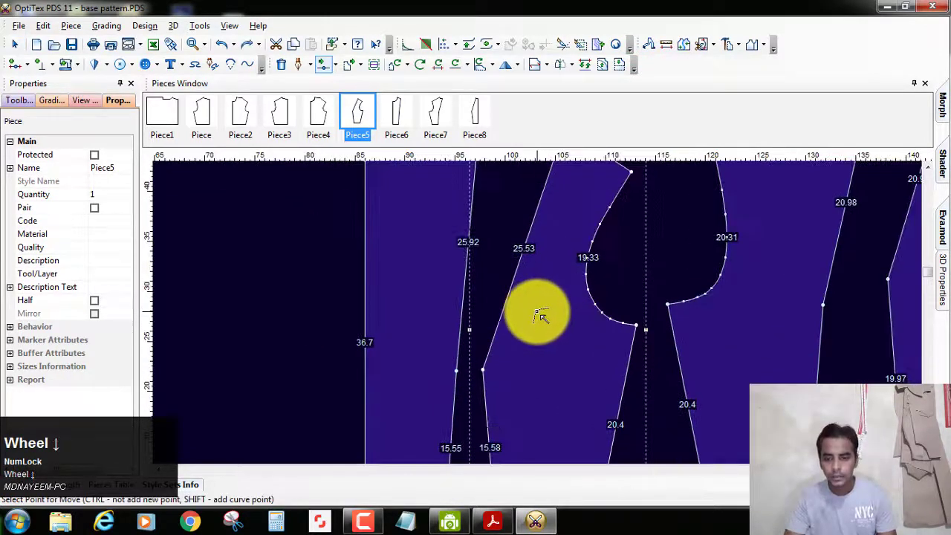
pyautogui.scroll(-3)
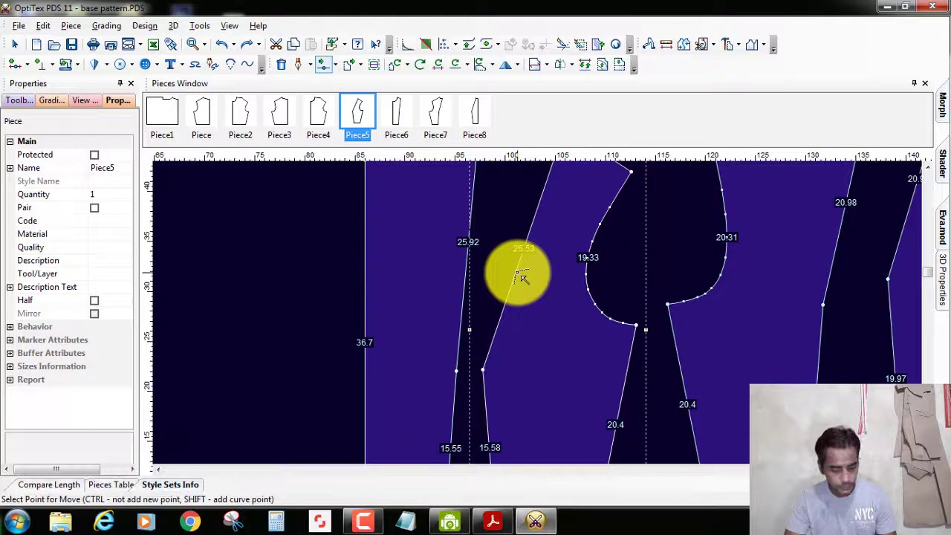
pyautogui.press('shift+Num_Lock')
pyautogui.scroll(-3)
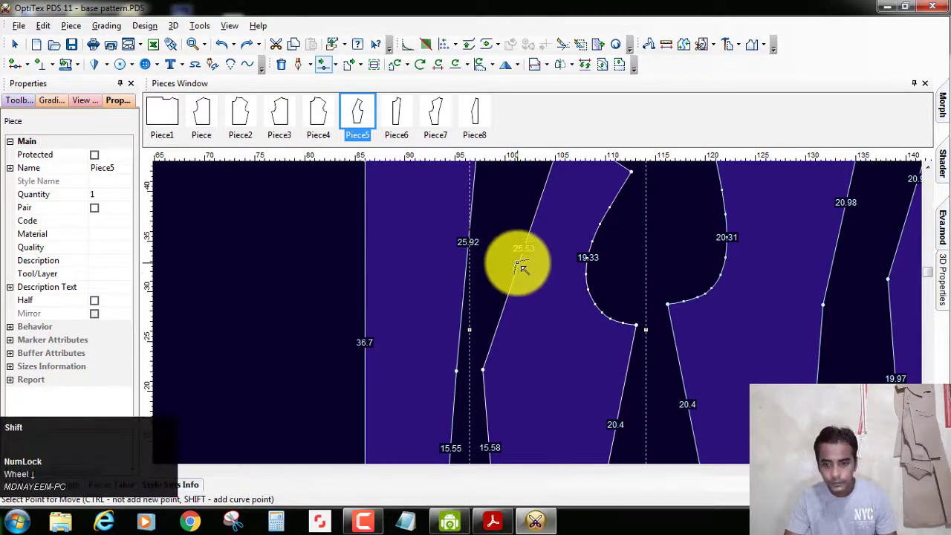
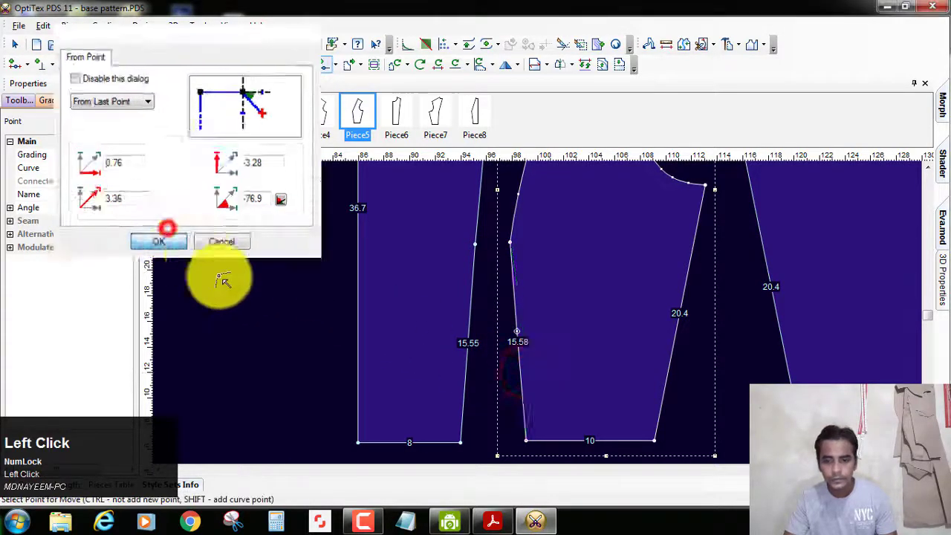
pyautogui.scroll(3)
pyautogui.scroll(-3)
pyautogui.scroll(3)
pyautogui.scroll(-3)
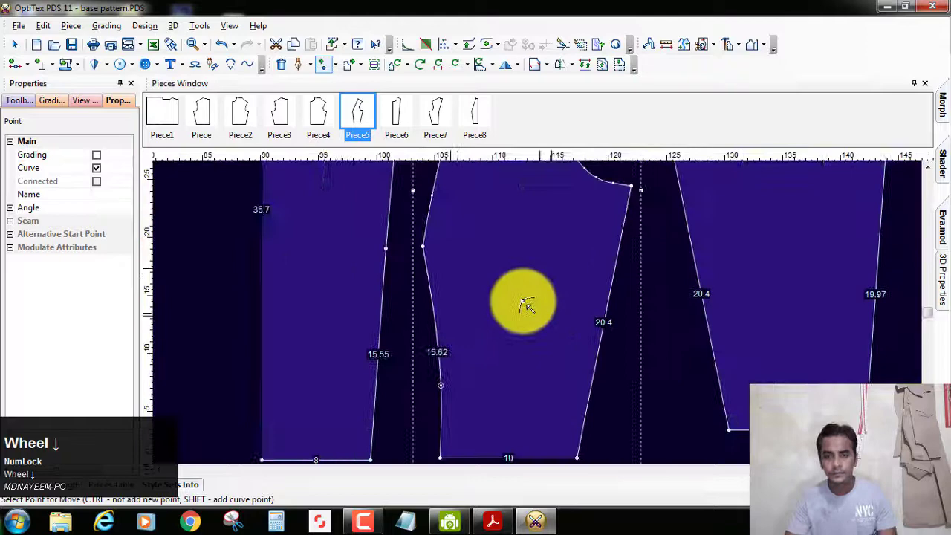
pyautogui.scroll(3)
pyautogui.scroll(-3)
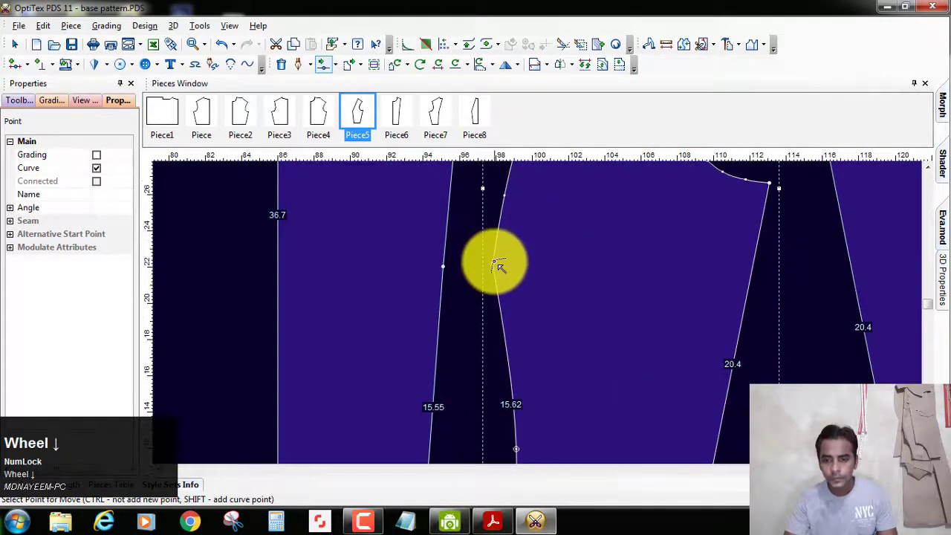
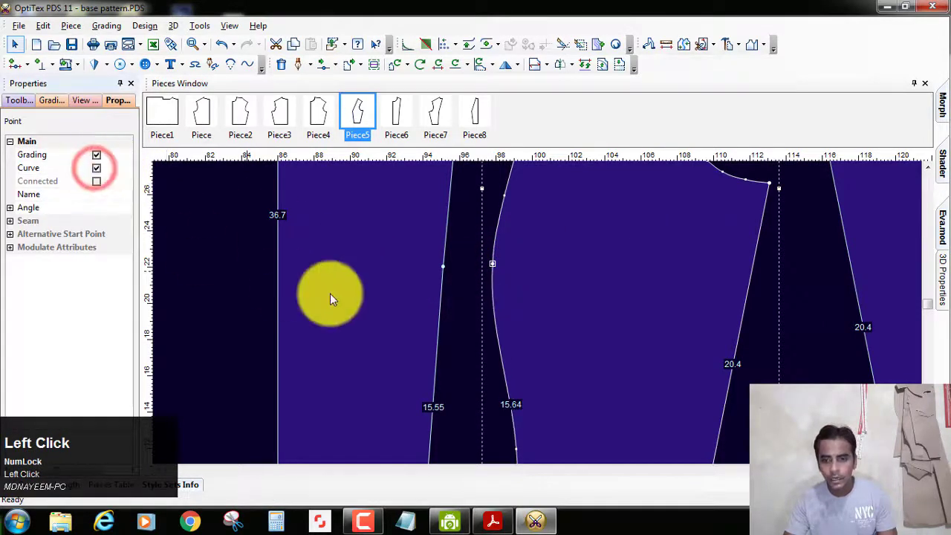
pyautogui.scroll(3)
# Move the seam points and set them to Curve so the princess seam is smooth, then return to the pattern book
pyautogui.click(565, 375)
pyautogui.scroll(3)
pyautogui.scroll(-3)
pyautogui.scroll(3)
pyautogui.scroll(-3)
pyautogui.scroll(3)
pyautogui.scroll(-3)
pyautogui.press('m')
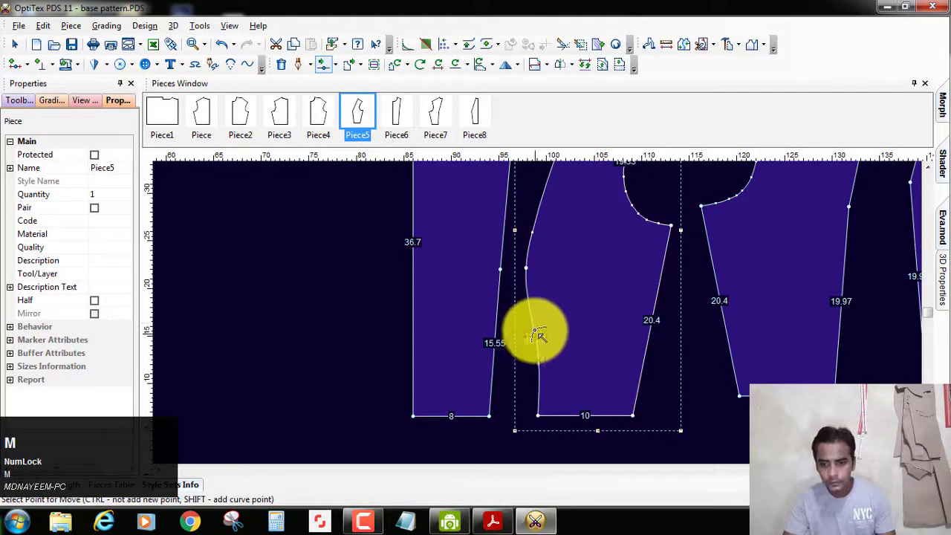
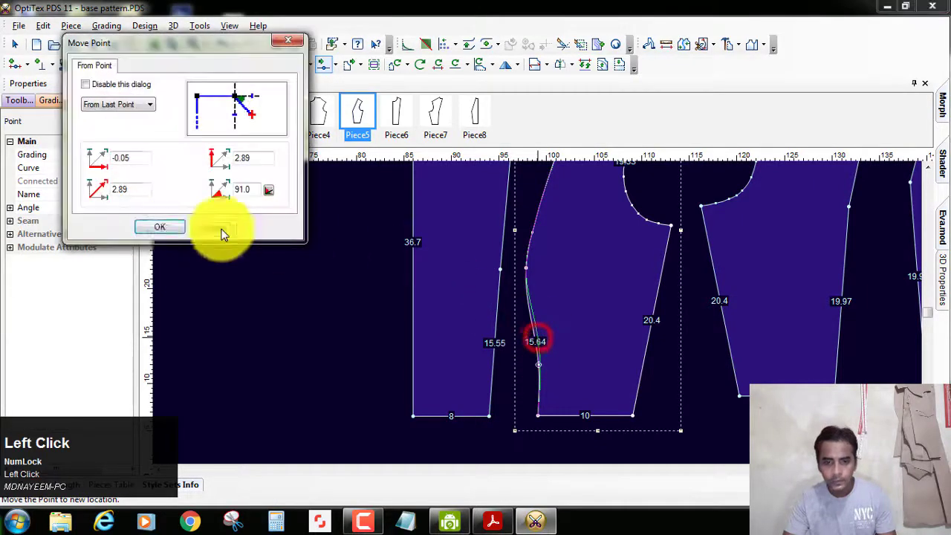
pyautogui.scroll(3)
pyautogui.scroll(-3)
pyautogui.scroll(3)
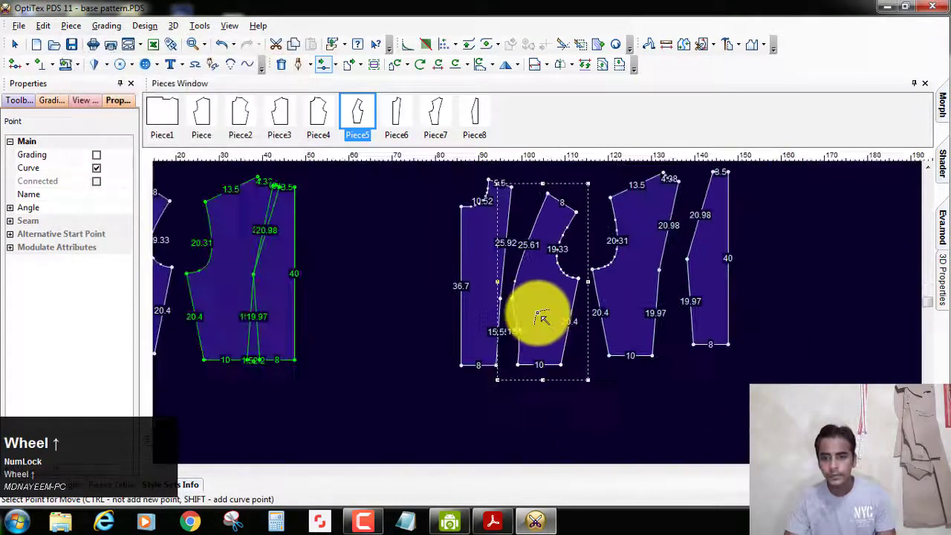
pyautogui.scroll(-3)
pyautogui.click(491, 518)
pyautogui.scroll(3)
# Compare the book's front princess diagram and zoom in on the refined seam, upper length 25.19
pyautogui.scroll(-3)
pyautogui.scroll(3)
pyautogui.scroll(-3)
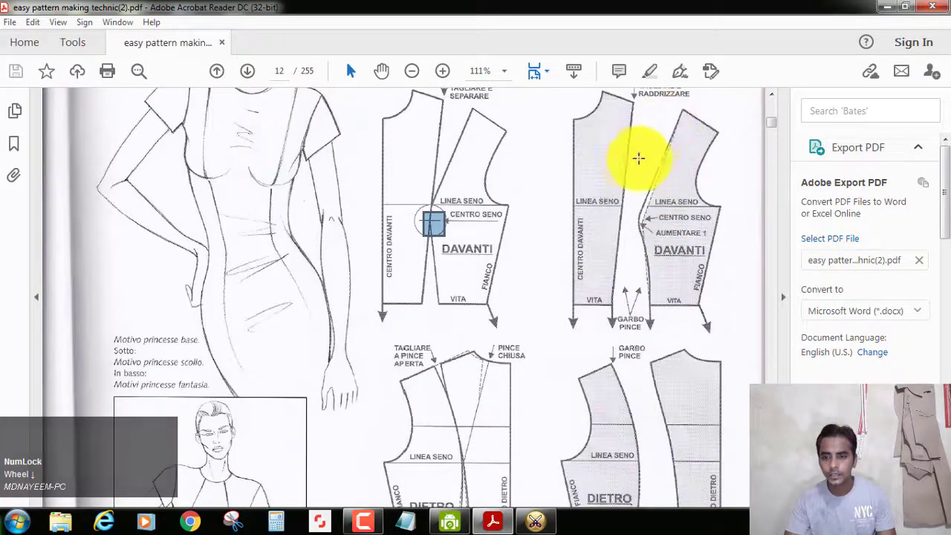
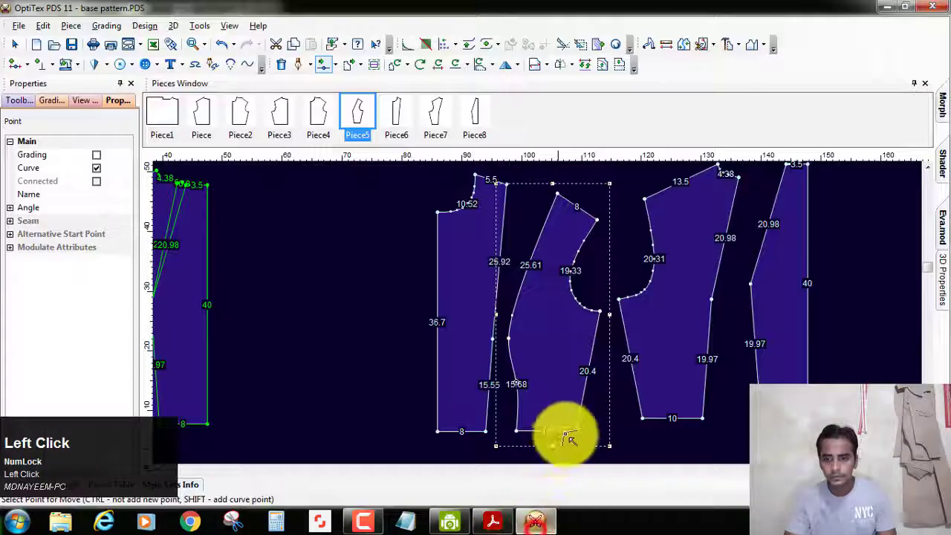
pyautogui.scroll(3)
pyautogui.scroll(-3)
pyautogui.scroll(3)
pyautogui.scroll(-3)
pyautogui.scroll(3)
pyautogui.scroll(-3)
pyautogui.scroll(3)
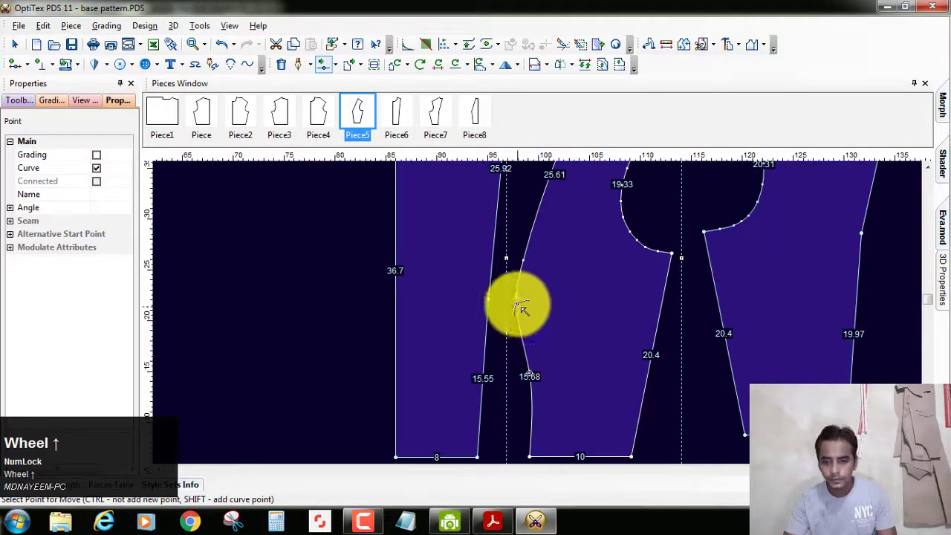
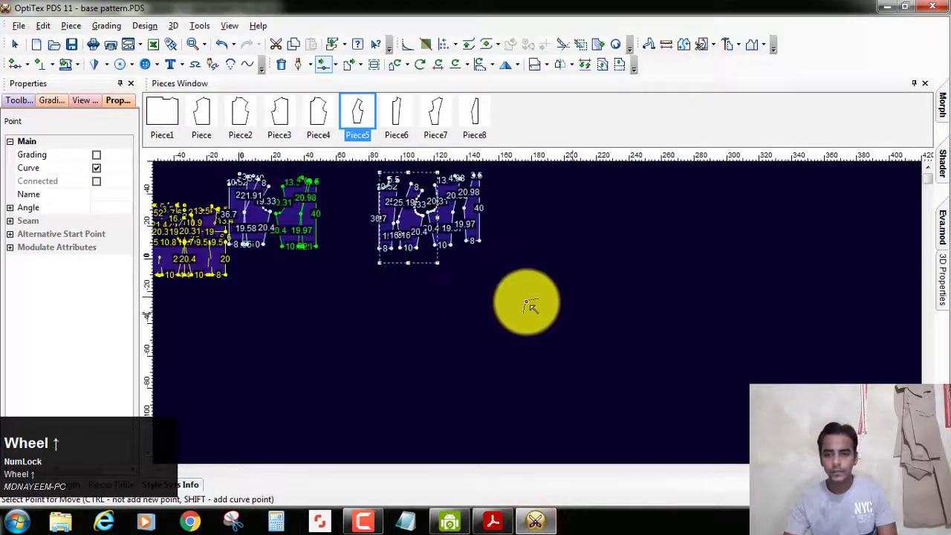
pyautogui.scroll(-3)
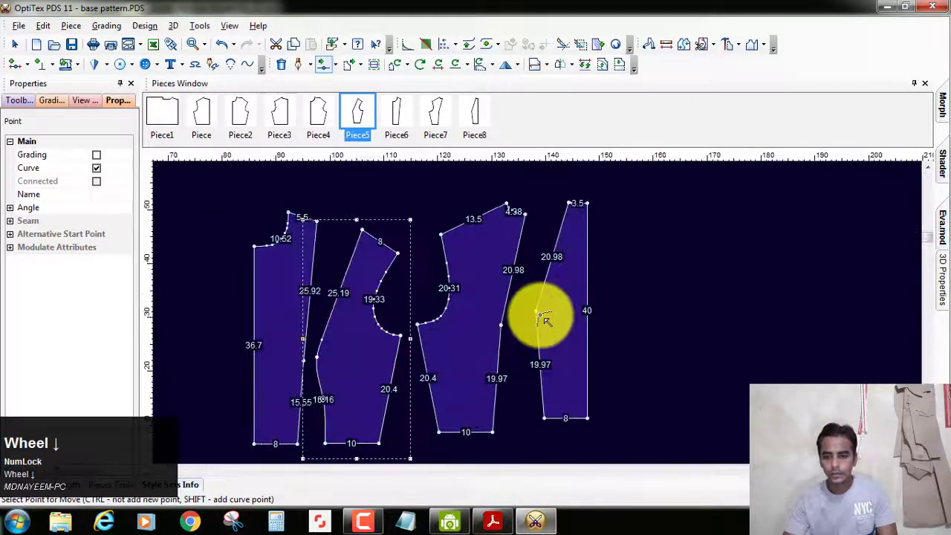
pyautogui.scroll(3)
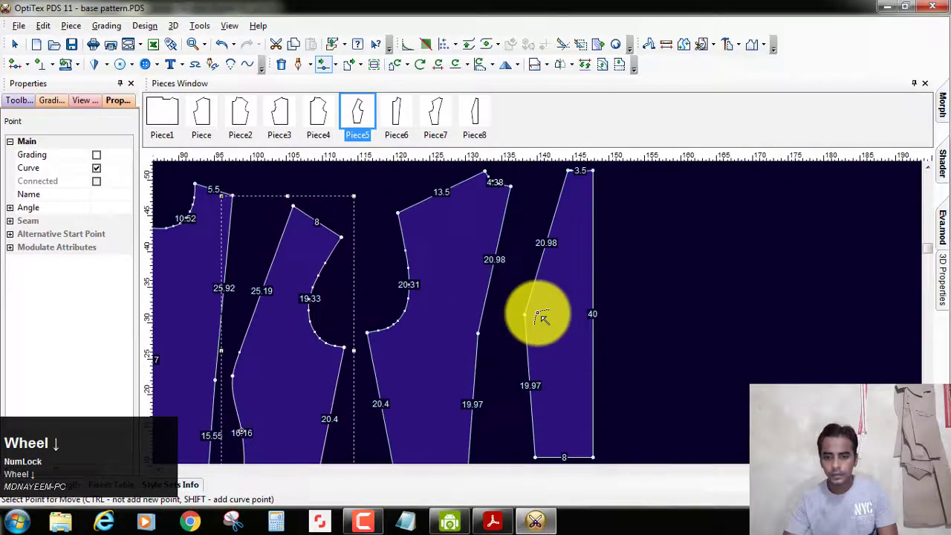
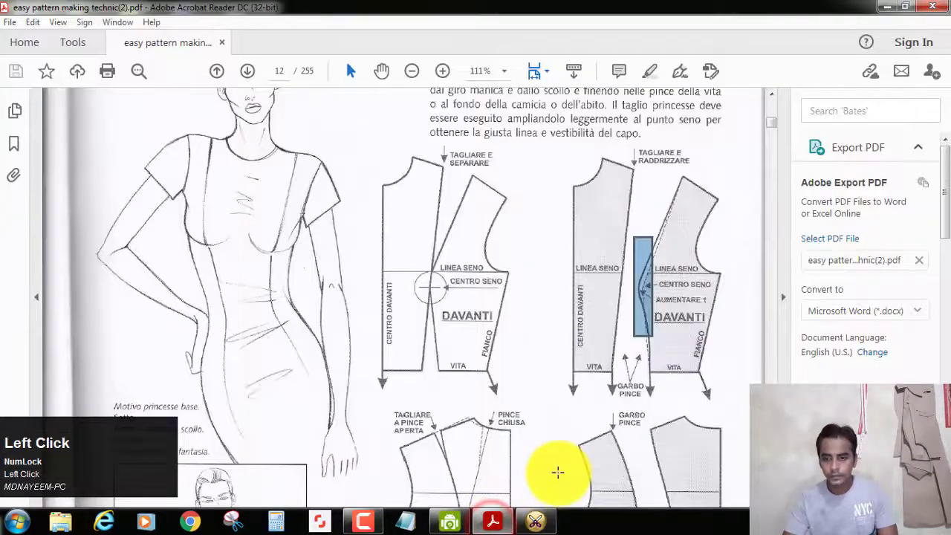
pyautogui.scroll(-3)
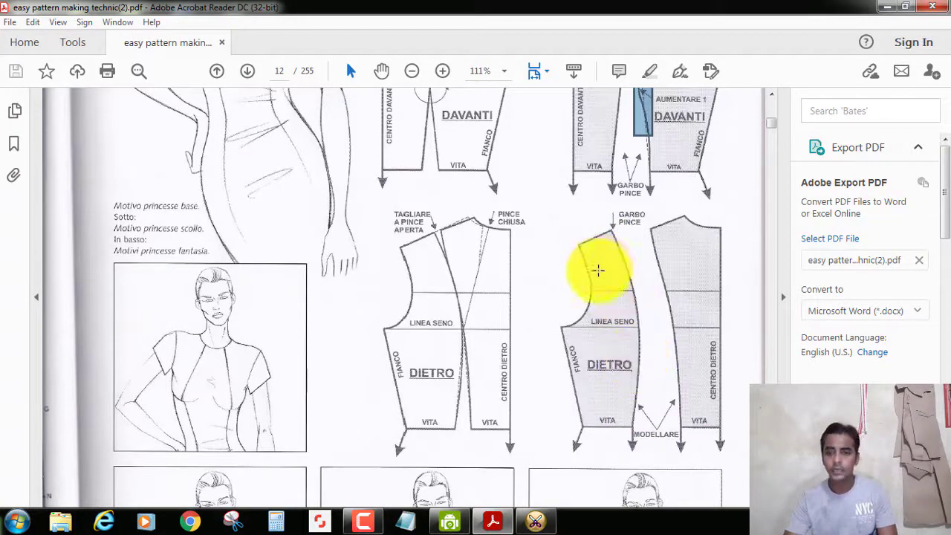
pyautogui.scroll(3)
pyautogui.scroll(-3)
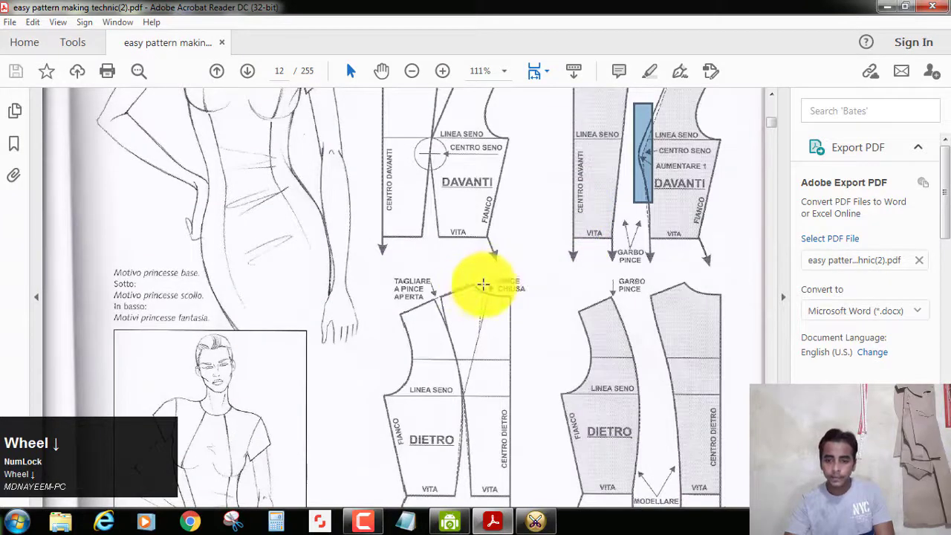
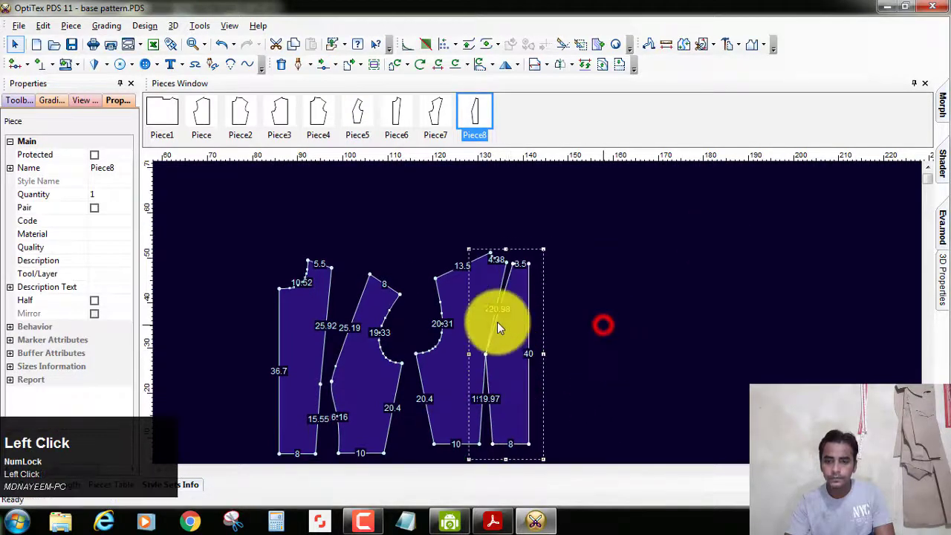
# Add a grade point at the midpoint of the front bodice shoulder
pyautogui.scroll(3)
pyautogui.scroll(-3)
pyautogui.scroll(3)
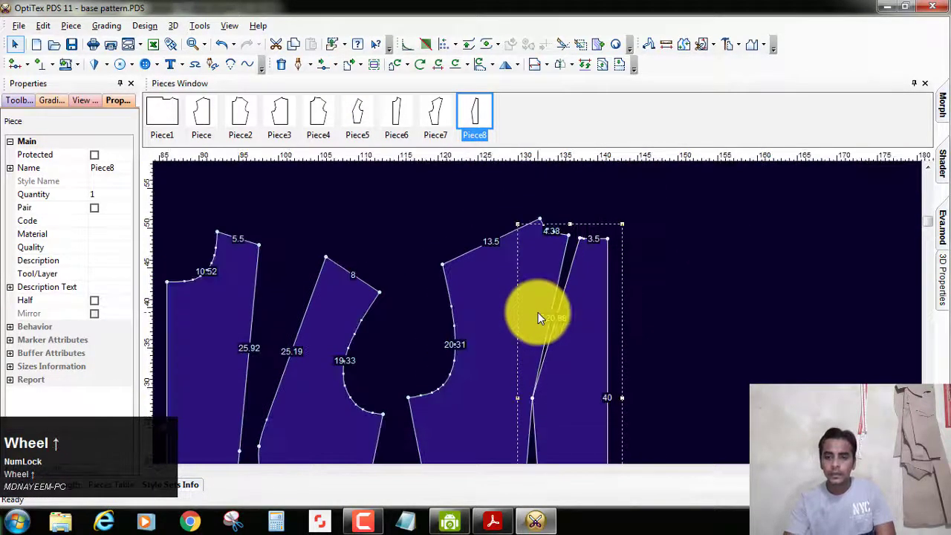
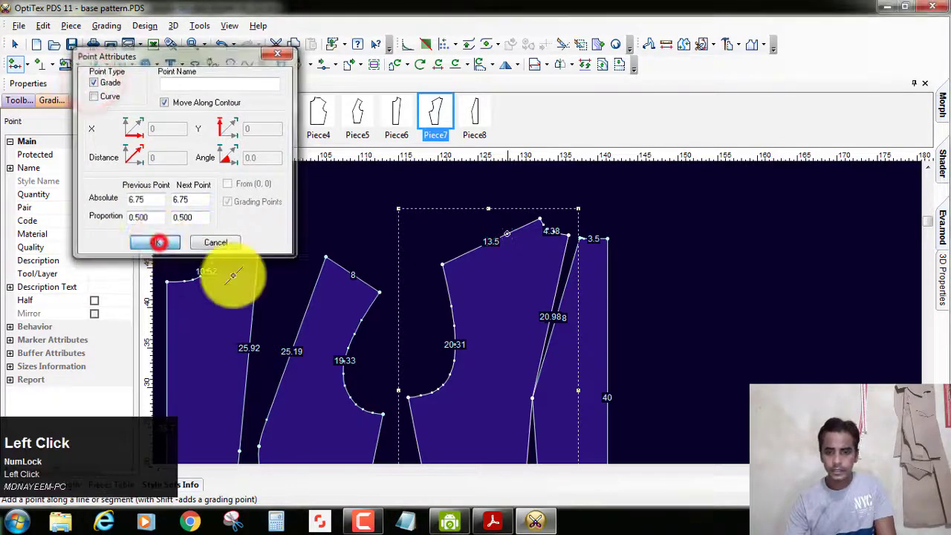
pyautogui.rightClick(653, 209)
pyautogui.click(682, 228)
pyautogui.scroll(3)
pyautogui.scroll(-3)
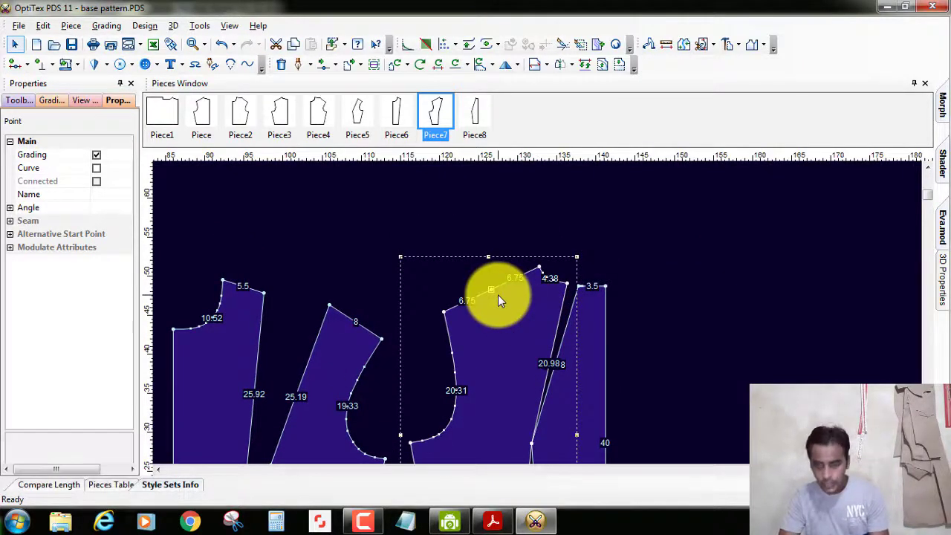
# Cut the bodice along a line from the shoulder midpoint to the dart tip and pull the new panel away
pyautogui.click(717, 53)
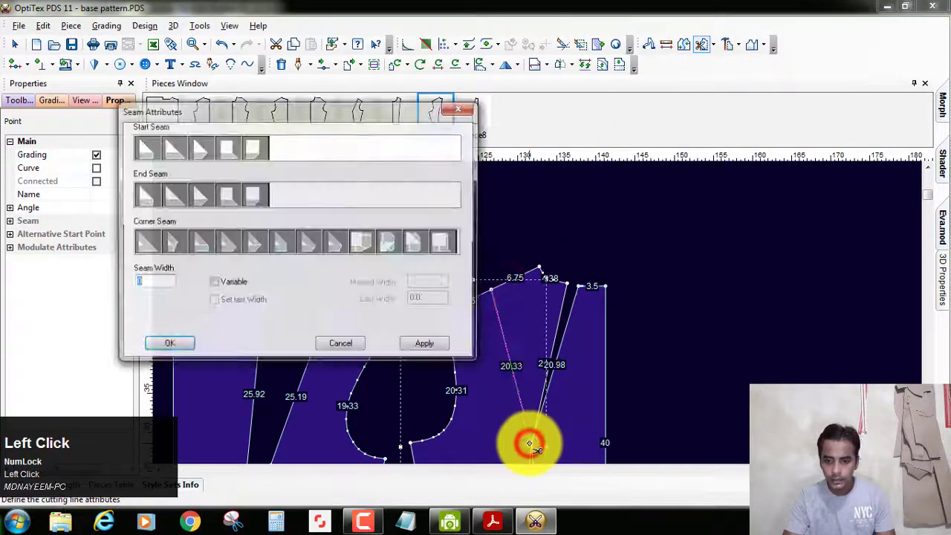
pyautogui.rightClick(688, 207)
pyautogui.click(707, 222)
pyautogui.rightClick(602, 226)
pyautogui.moveTo(646, 234); pyautogui.dragTo(541, 314)
pyautogui.scroll(3)
pyautogui.scroll(-3)
pyautogui.scroll(3)
pyautogui.scroll(-3)
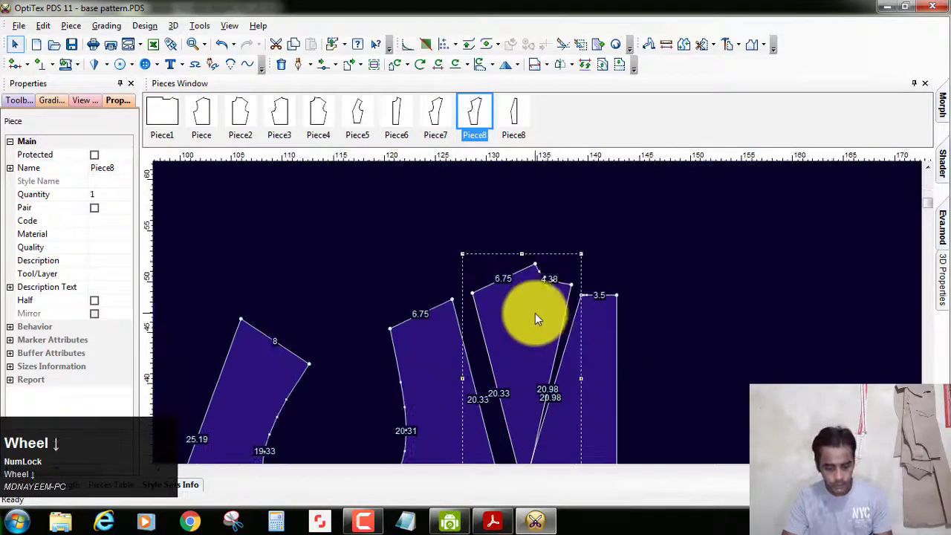
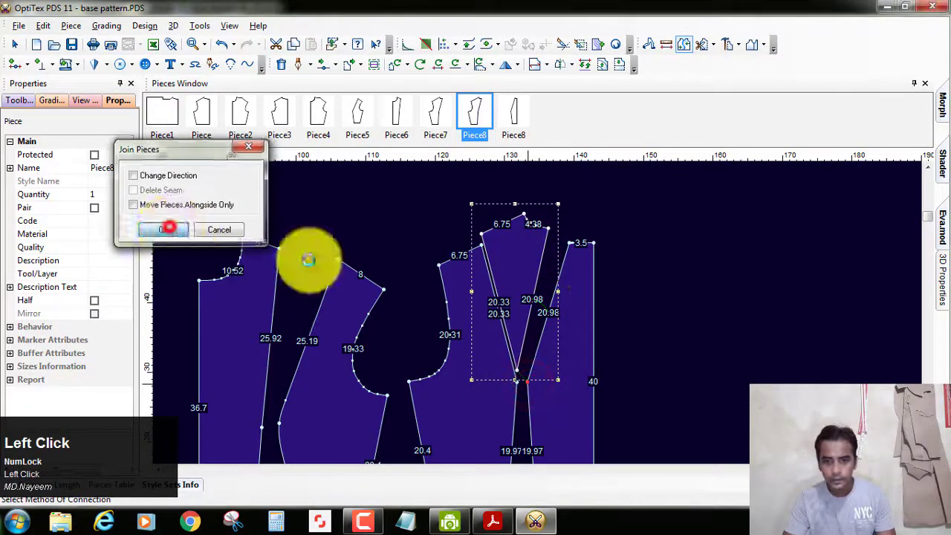
# Join the cut panel to the side piece across the closed dart and move it clear of the centre panel
pyautogui.rightClick(700, 216)
pyautogui.click(734, 230)
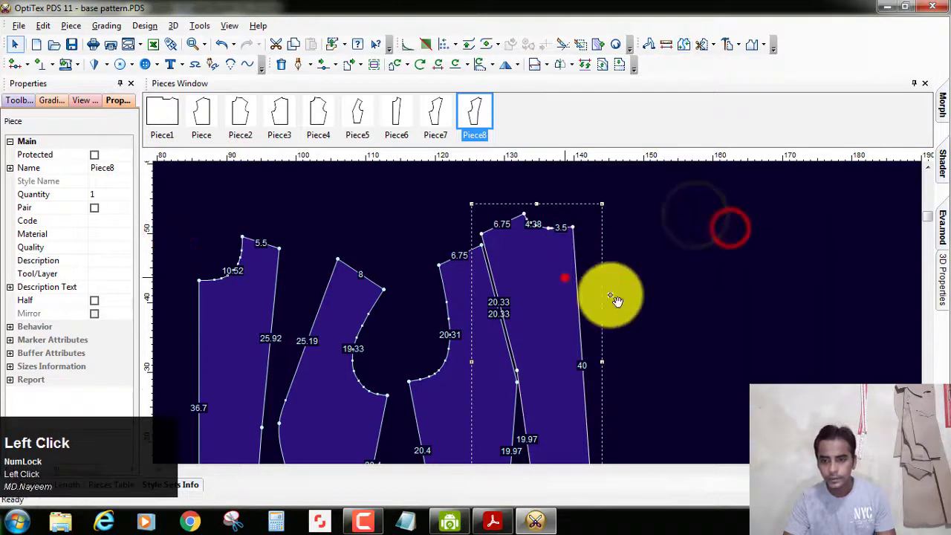
pyautogui.scroll(3)
pyautogui.scroll(3)
pyautogui.scroll(-3)
pyautogui.moveTo(394, 337); pyautogui.dragTo(541, 312)
pyautogui.scroll(-3)
pyautogui.scroll(3)
pyautogui.scroll(-3)
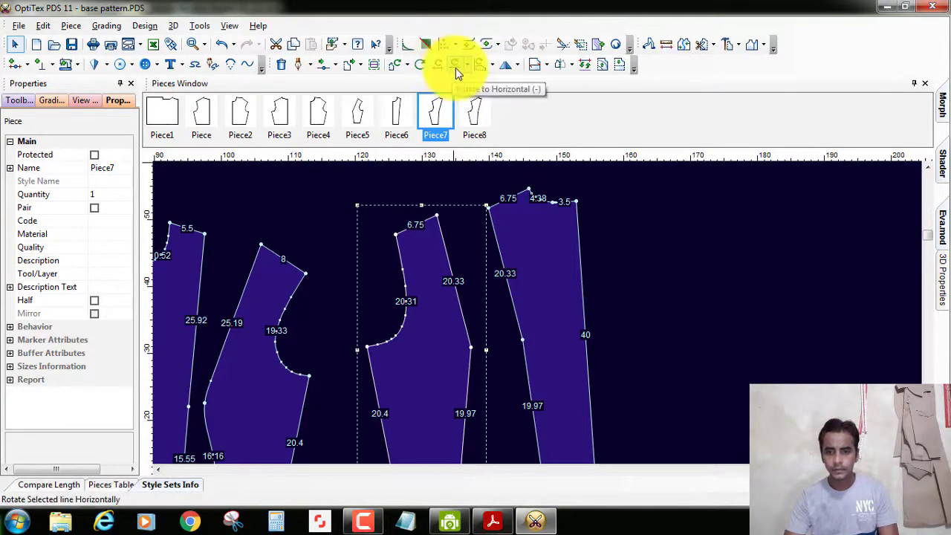
# Stand both the side and centre front panels upright with Rotate Selected Line Vertically
pyautogui.click(477, 71)
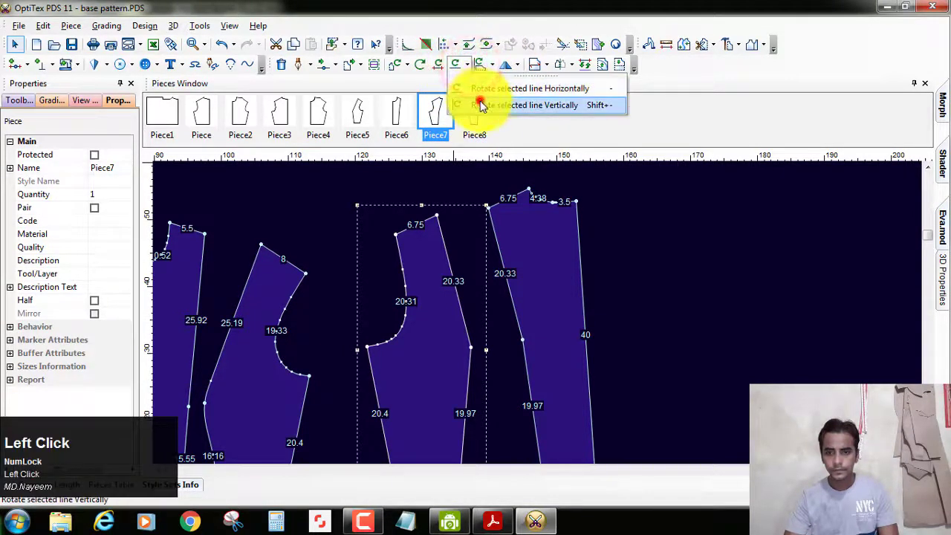
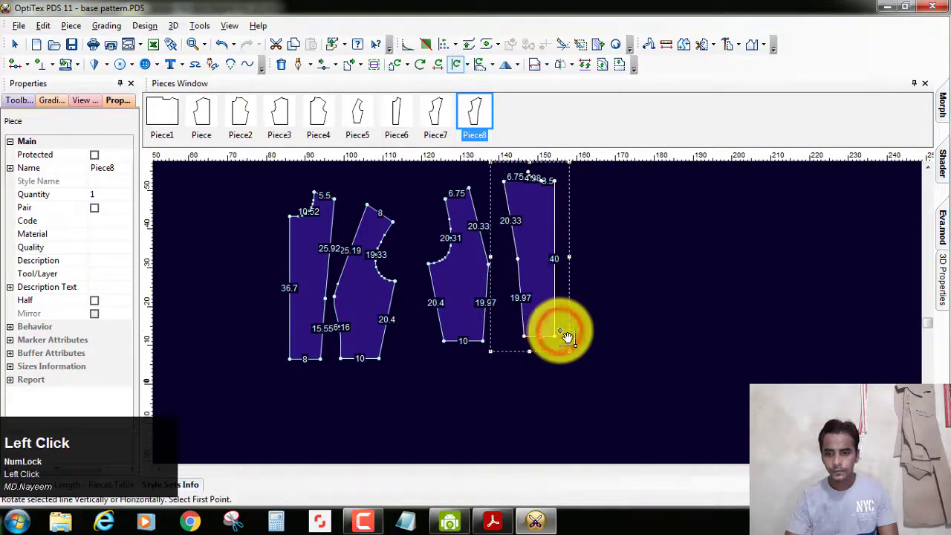
pyautogui.rightClick(625, 220)
pyautogui.click(665, 229)
pyautogui.click(541, 271)
pyautogui.scroll(3)
pyautogui.scroll(-3)
pyautogui.click(421, 361)
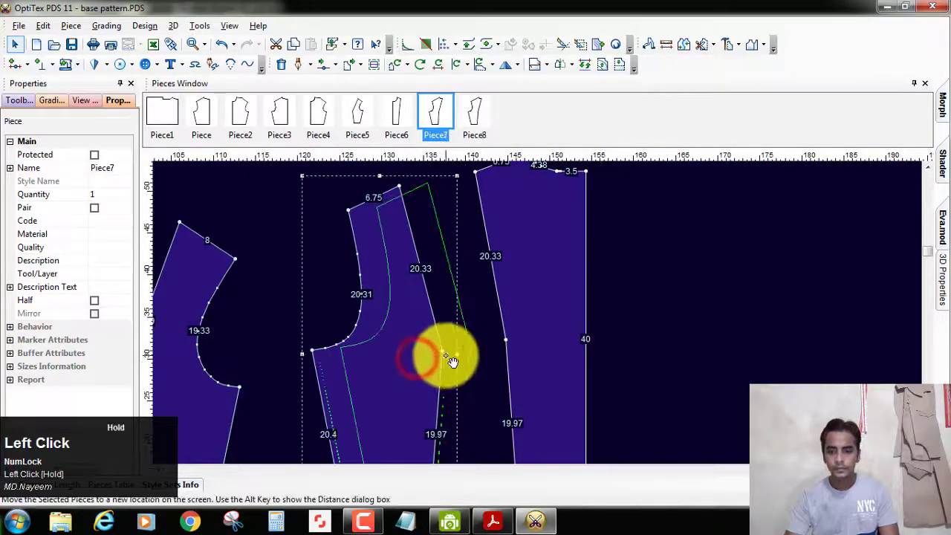
pyautogui.scroll(3)
pyautogui.scroll(-3)
pyautogui.scroll(3)
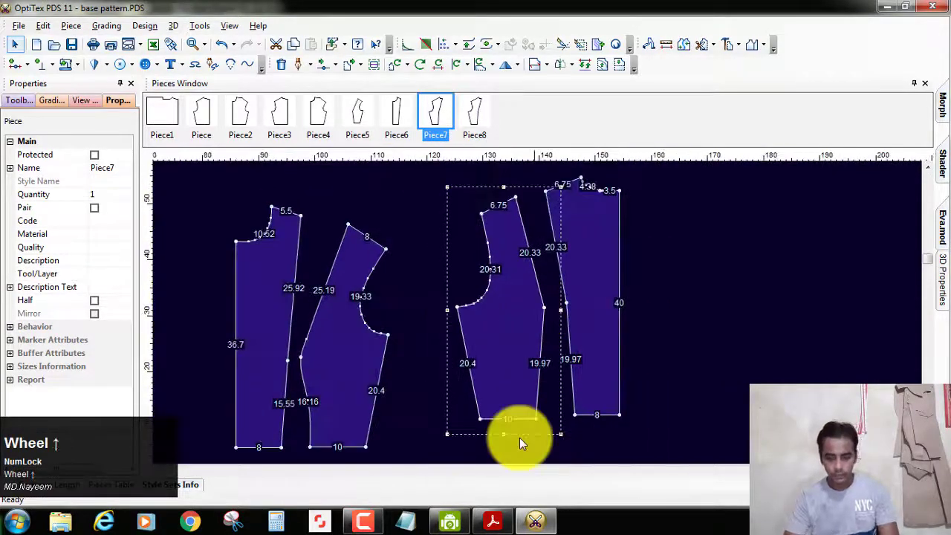
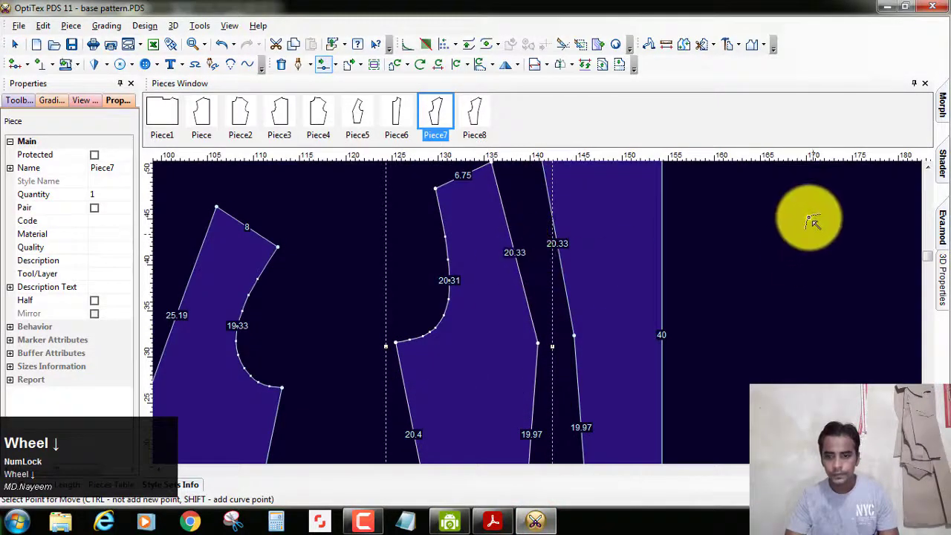
# Curve the princess seams of both panels, then switch to the pattern book in Acrobat
pyautogui.rightClick(815, 224)
pyautogui.click(832, 231)
pyautogui.click(540, 350)
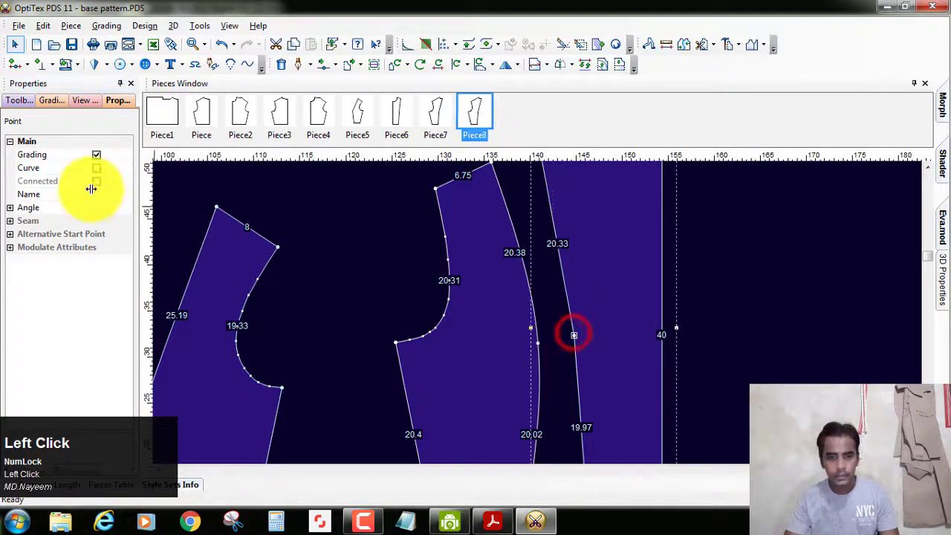
pyautogui.scroll(3)
pyautogui.click(628, 318)
pyautogui.scroll(3)
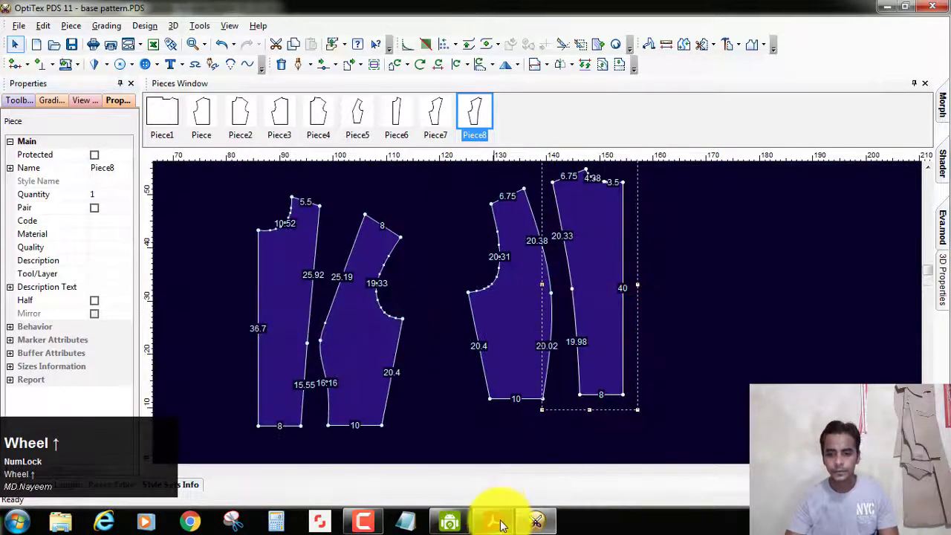
pyautogui.click(508, 520)
pyautogui.scroll(3)
pyautogui.scroll(-3)
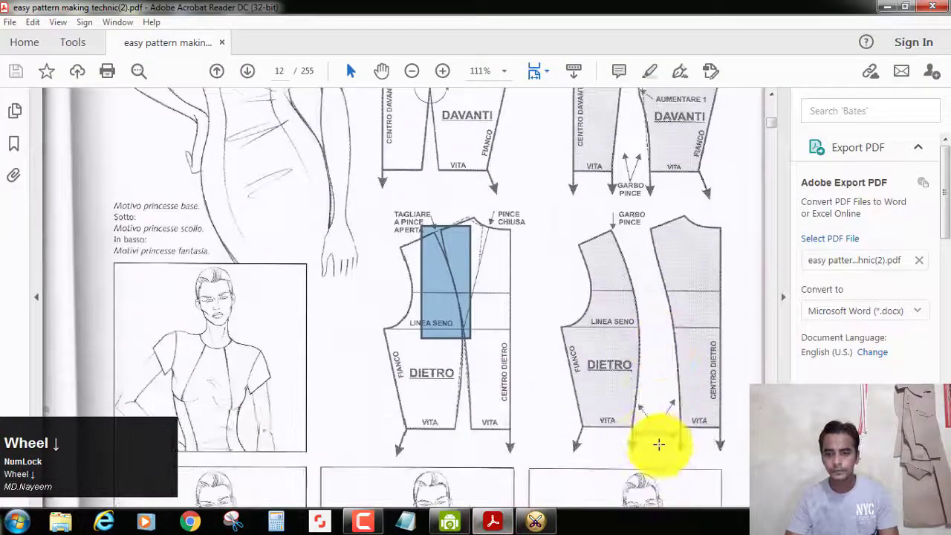
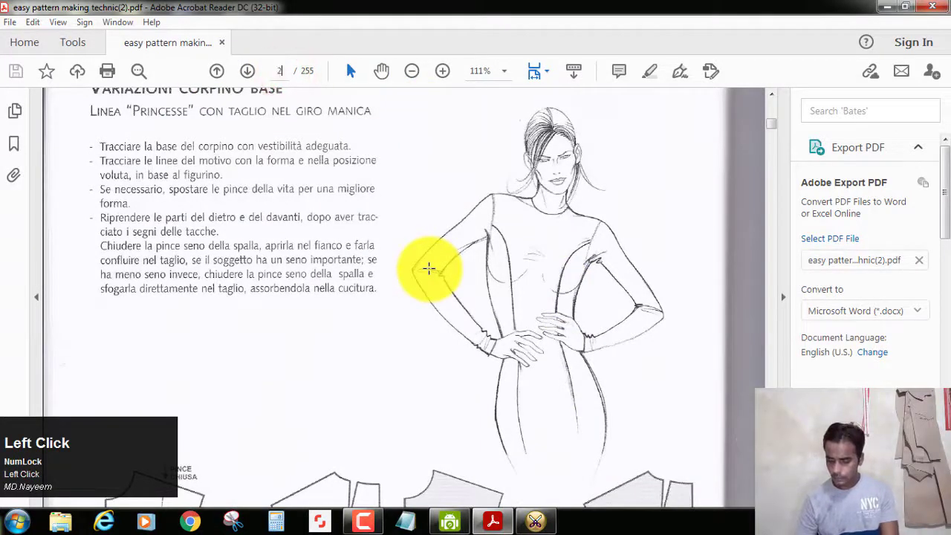
# Page forward through the pattern book toward the front and back base pattern on page 39
pyautogui.scroll(-3)
pyautogui.scroll(3)
pyautogui.scroll(-3)
pyautogui.scroll(3)
pyautogui.scroll(-3)
pyautogui.scroll(3)
pyautogui.scroll(3)
pyautogui.scroll(-3)
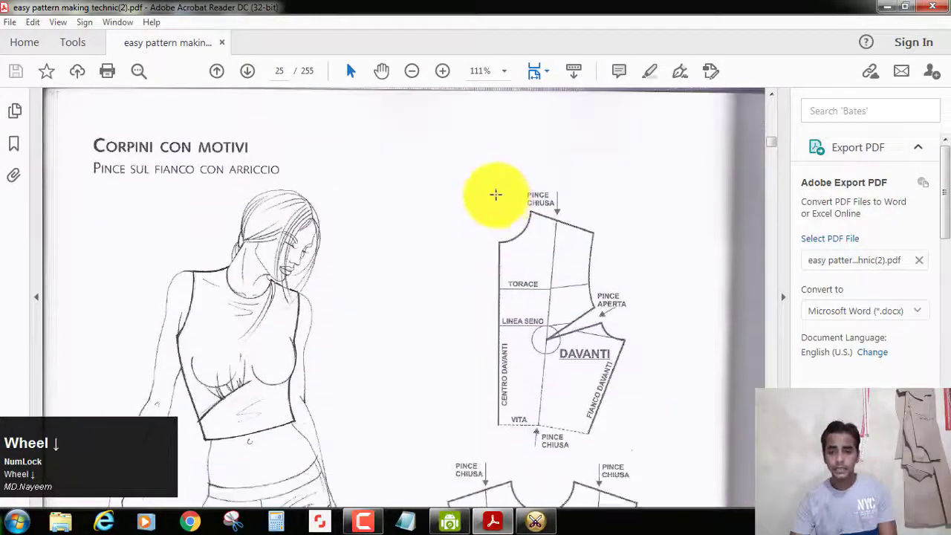
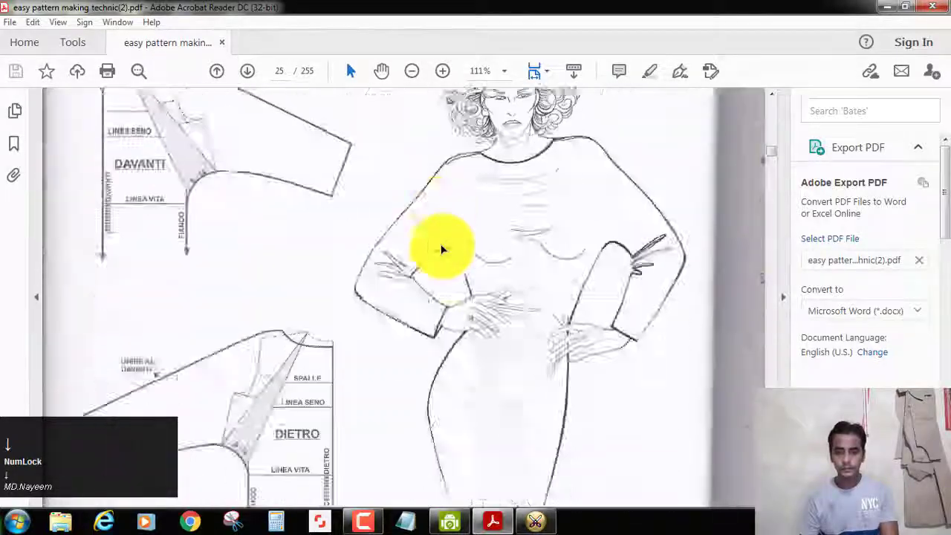
pyautogui.press('Down')
pyautogui.press('Down')
pyautogui.press('Up')
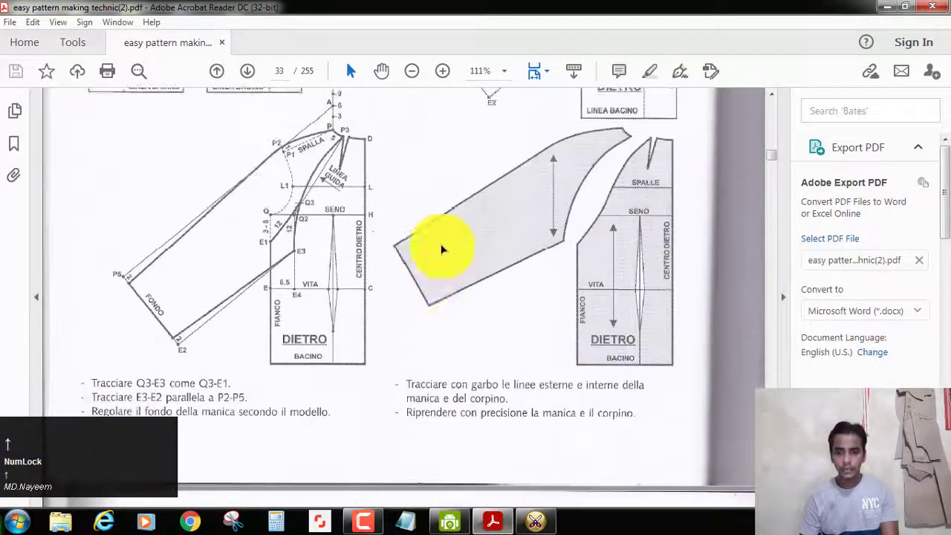
pyautogui.press('Down')
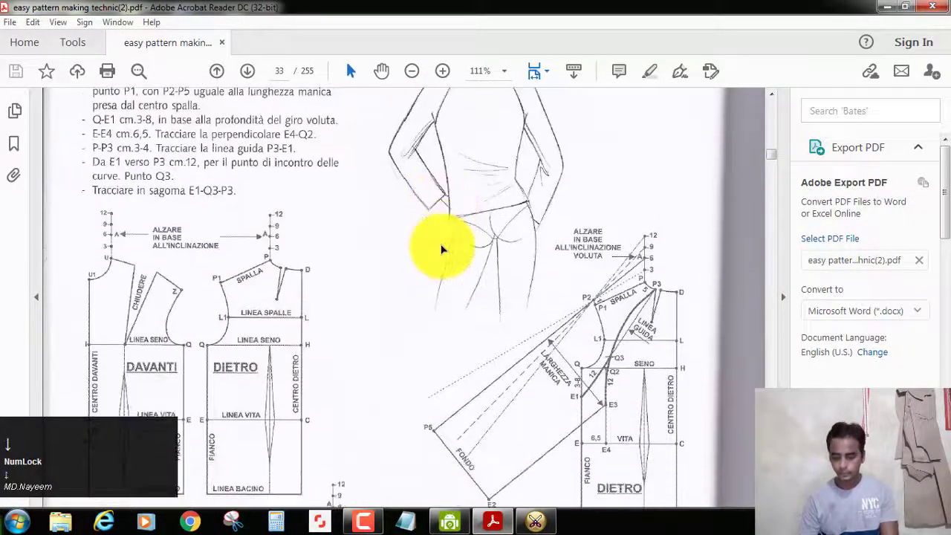
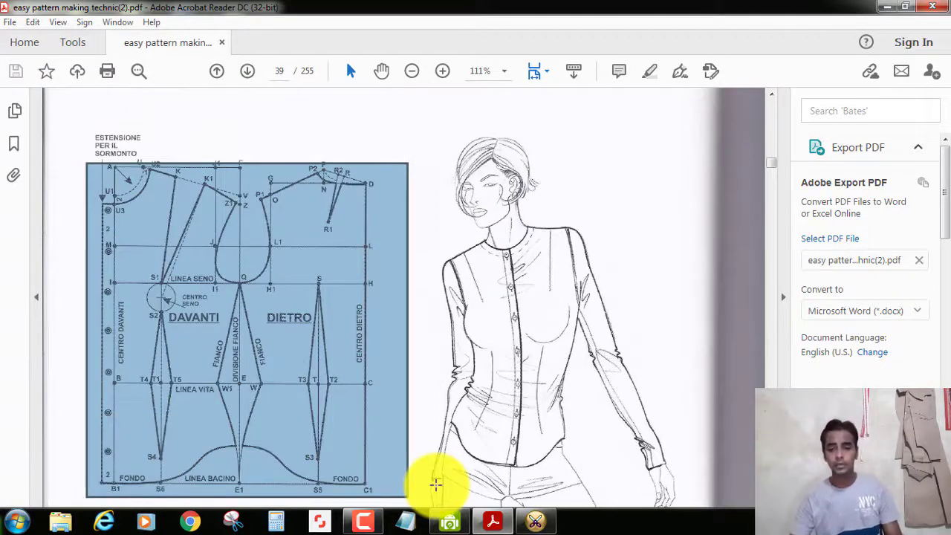
# Scroll the book to page 56, Blusa con arriccio davanti with its bodice pattern
pyautogui.scroll(-3)
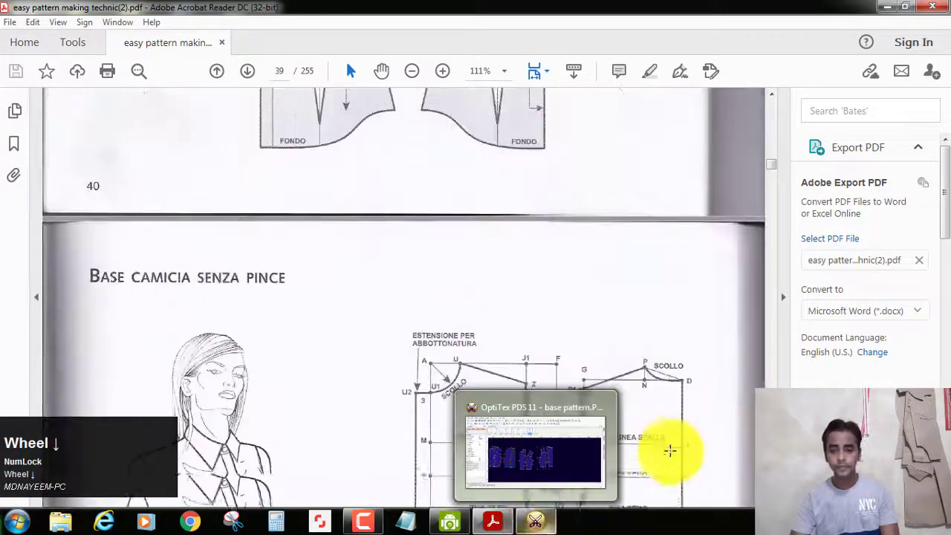
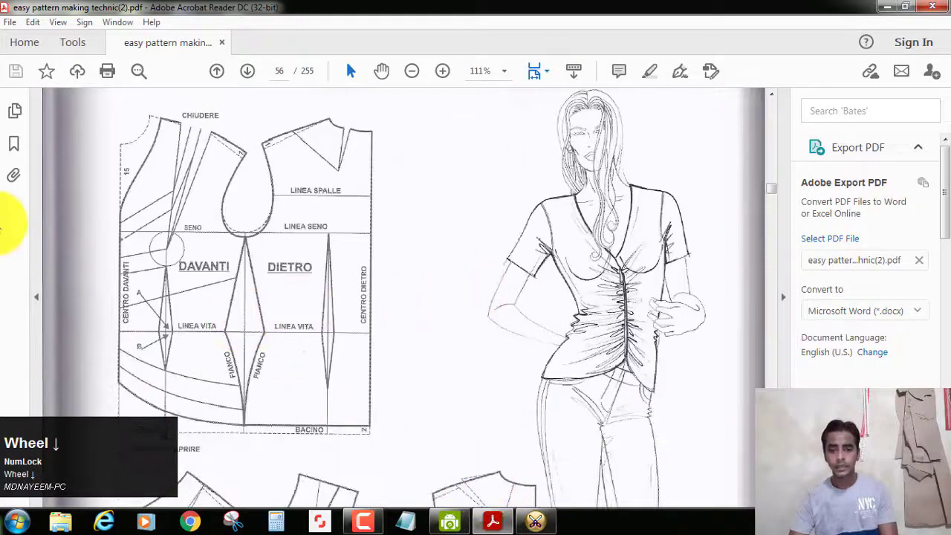
pyautogui.scroll(-3)
pyautogui.scroll(3)
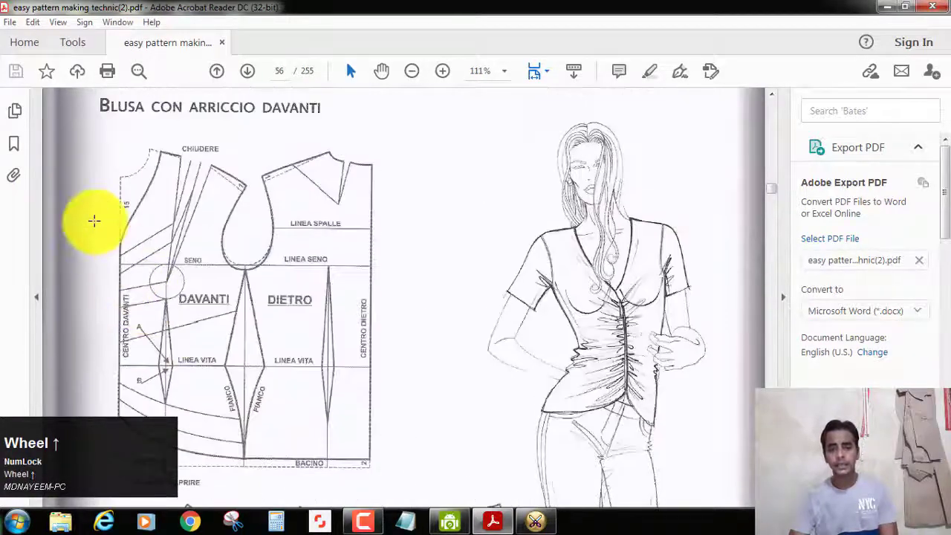